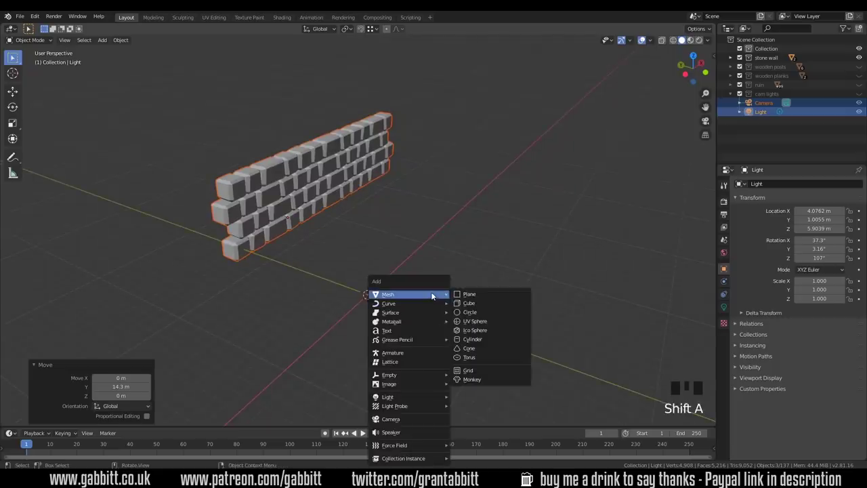
- Bevel the new cube's edges and soften a corner vertex with proportional editing into a rough stone brick
{"action": "key", "text": "Tab"}
{"action": "scroll", "scroll_direction": "up", "scroll_amount": 3}
{"action": "key", "text": "KP_Decimal"}
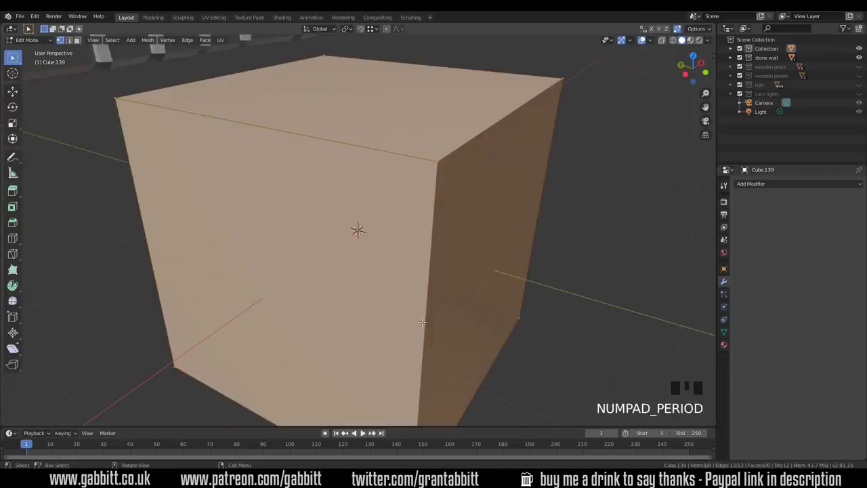
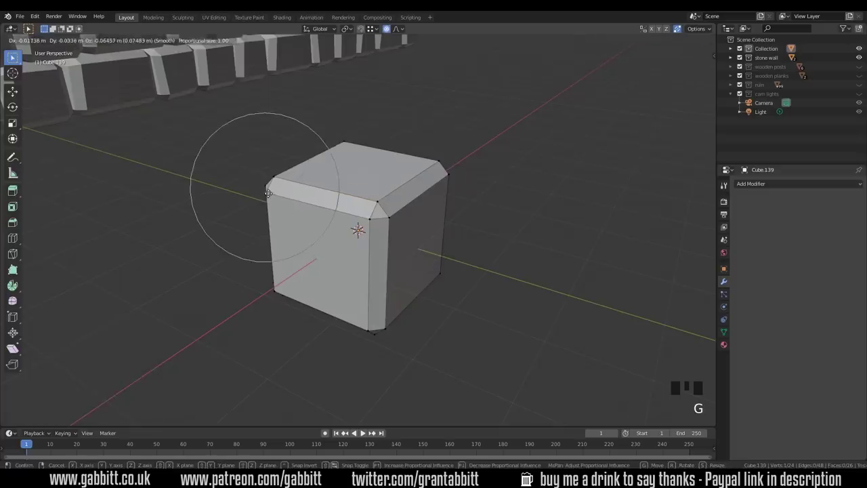
{"action": "key", "text": "g"}
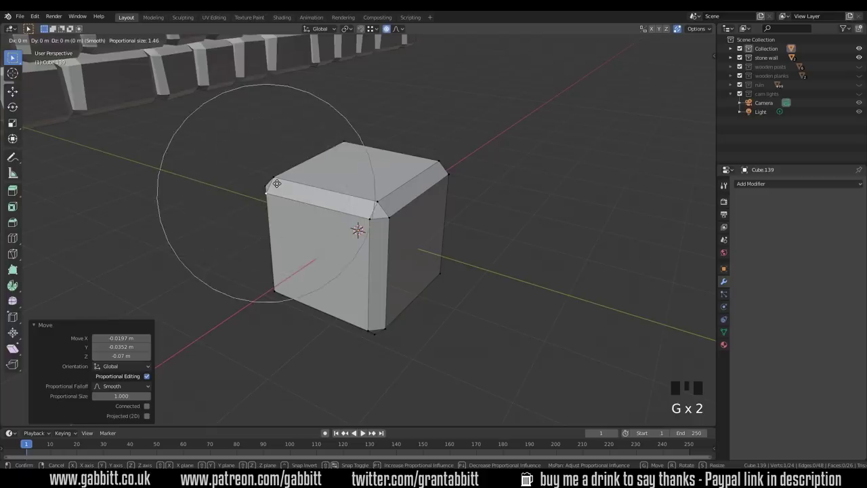
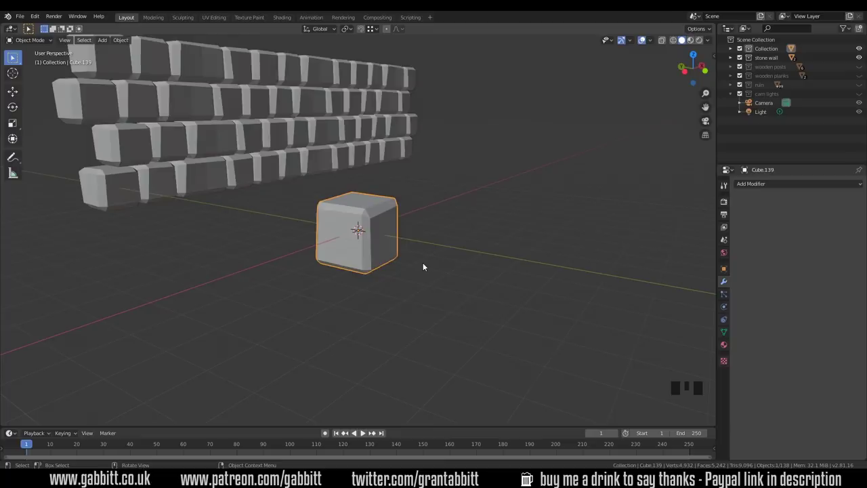
- Duplicate the brick and stretch the copy's left vertices along X into a longer brick
{"action": "key", "text": "KP_7"}
{"action": "key", "text": "shift+d"}
{"action": "key", "text": "Tab"}
{"action": "key", "text": "z"}
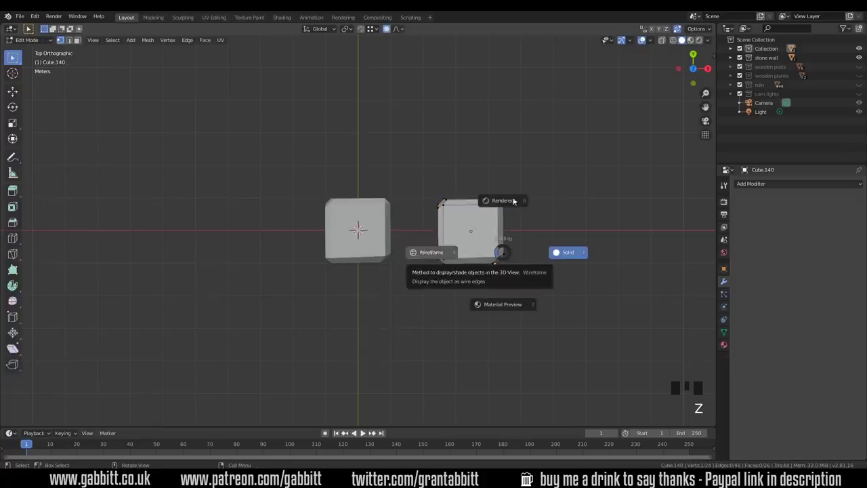
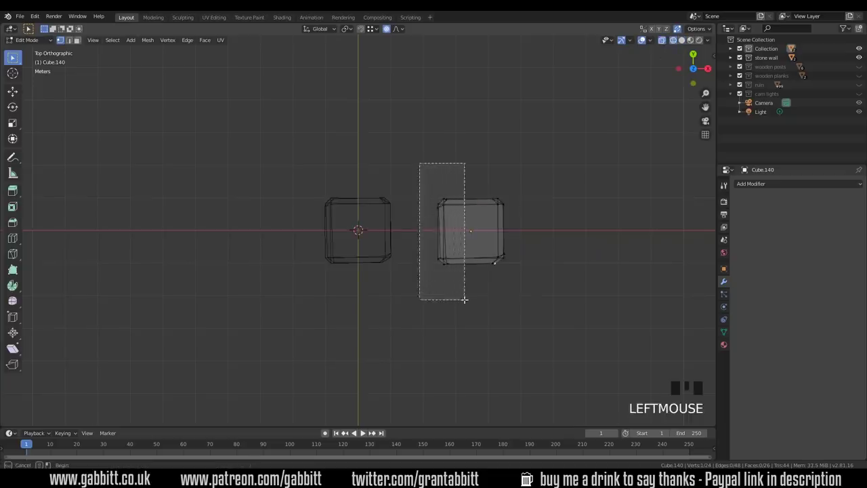
{"action": "key", "text": "g"}
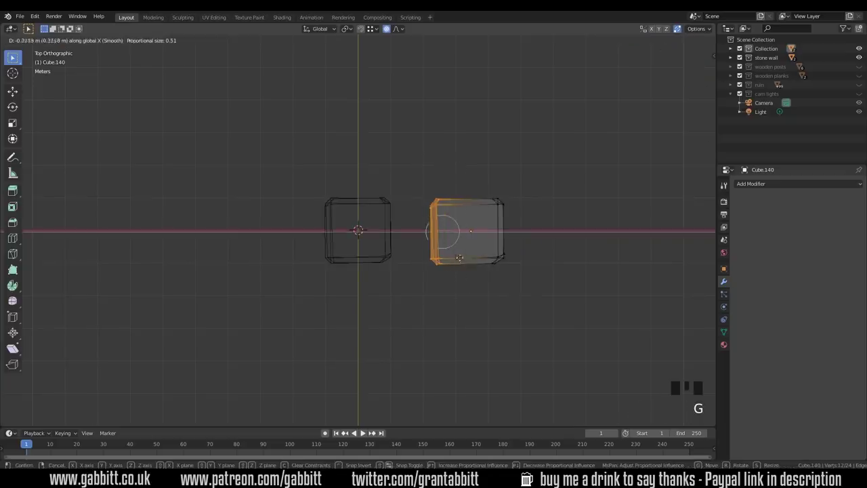
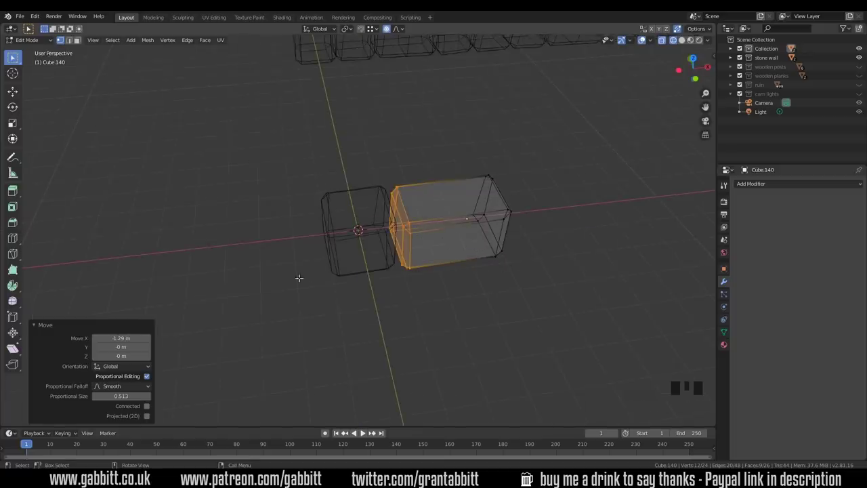
{"action": "key", "text": "Tab"}
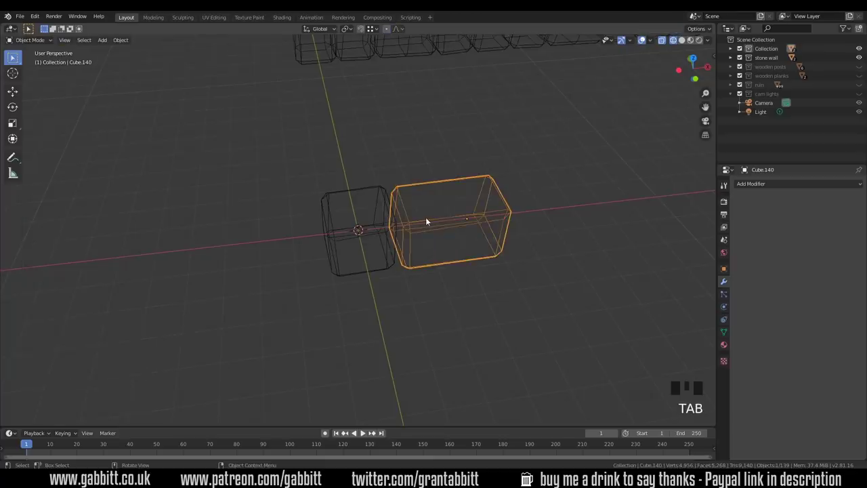
- Rotate the long brick 180° about Z and slide it along X snug against the small brick
{"action": "key", "text": "z"}
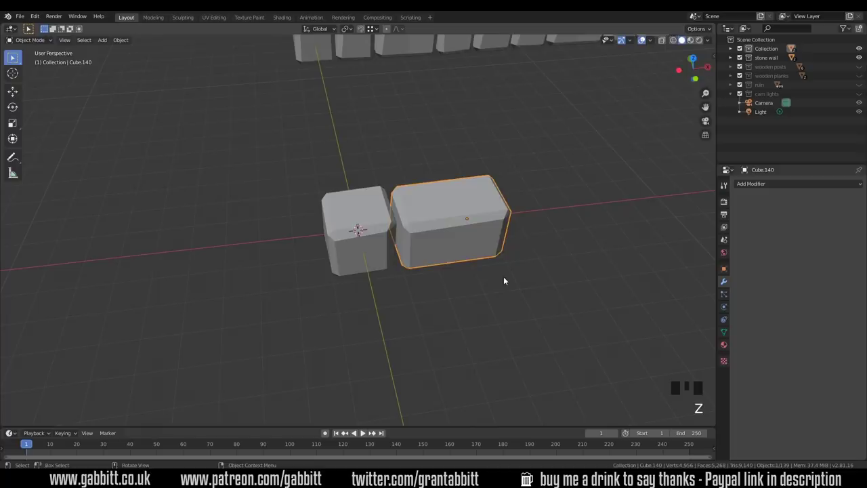
{"action": "key", "text": "r"}
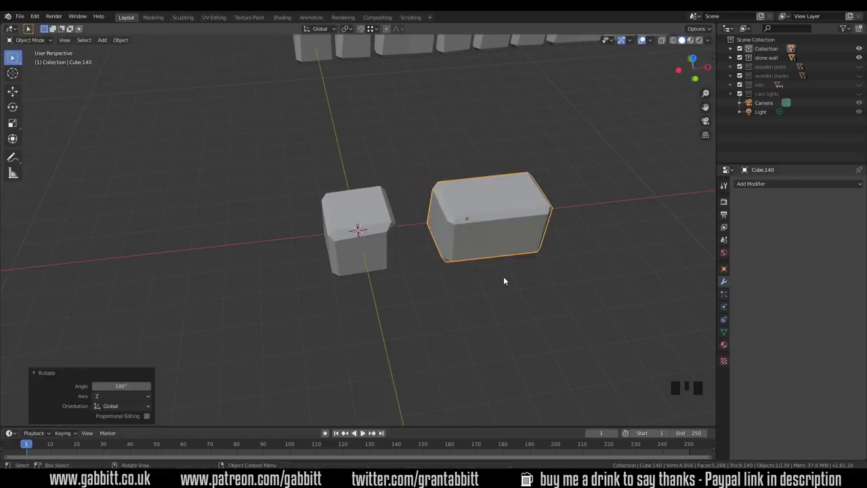
{"action": "key", "text": "g"}
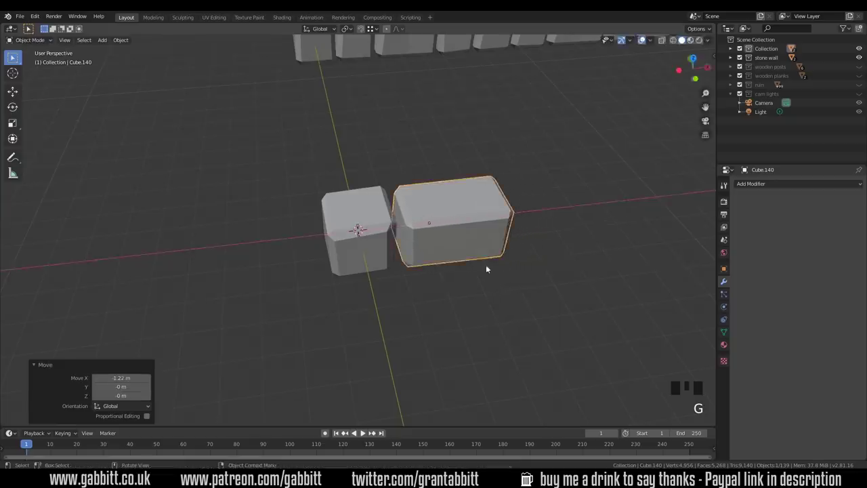
{"action": "left_click_drag", "start_coordinate": [398, 264], "coordinate": [400, 244]}
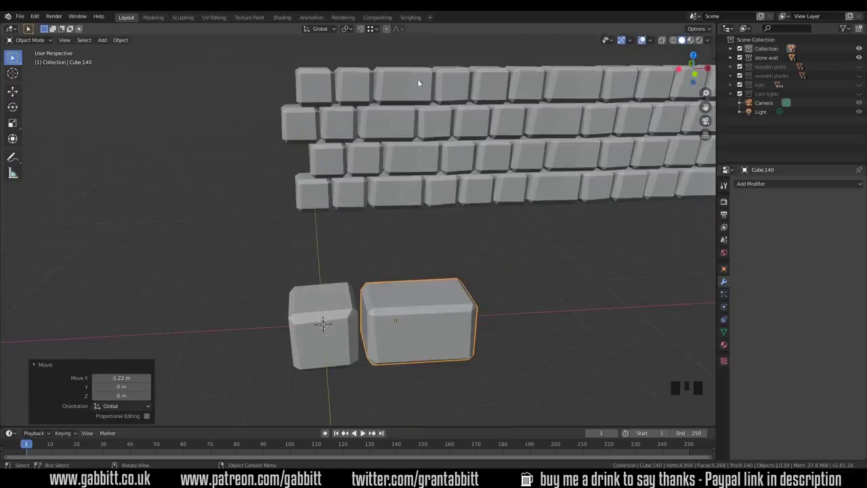
- Duplicate the small brick to the right and pull its end vertices along X into a medium brick
{"action": "key", "text": "shift+d"}
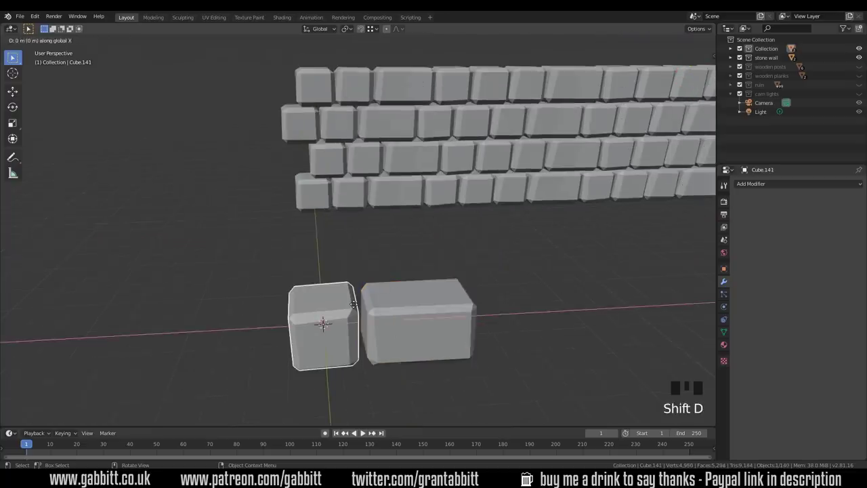
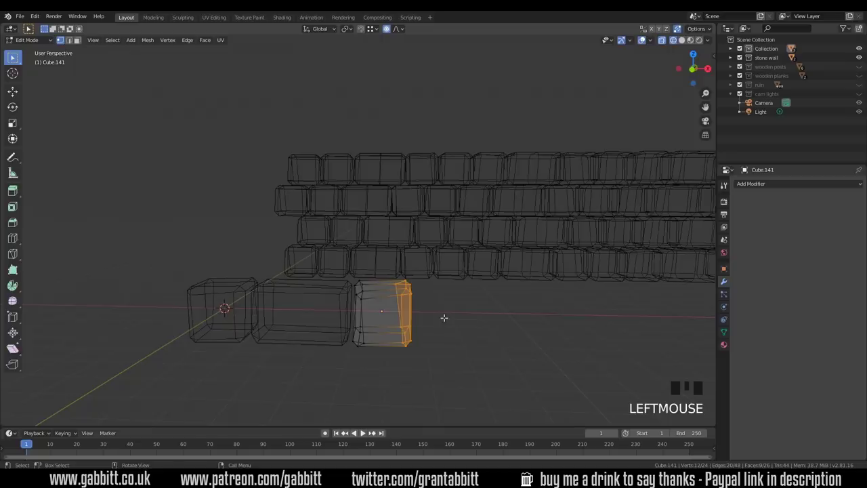
{"action": "key", "text": "g"}
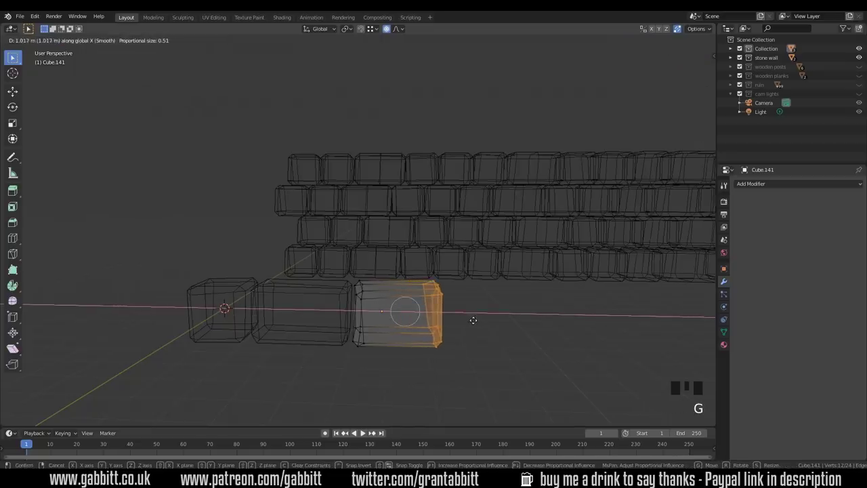
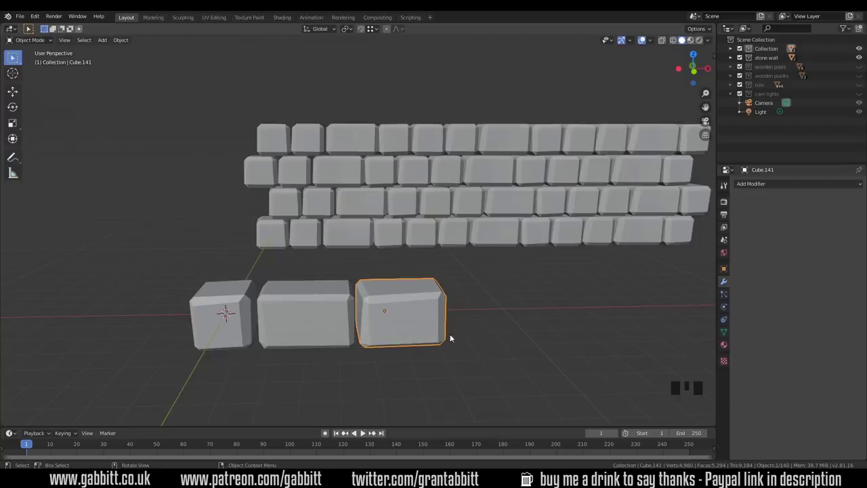
- Slide the long middle brick along X in top view to close the gaps
{"action": "left_click", "coordinate": [334, 316]}
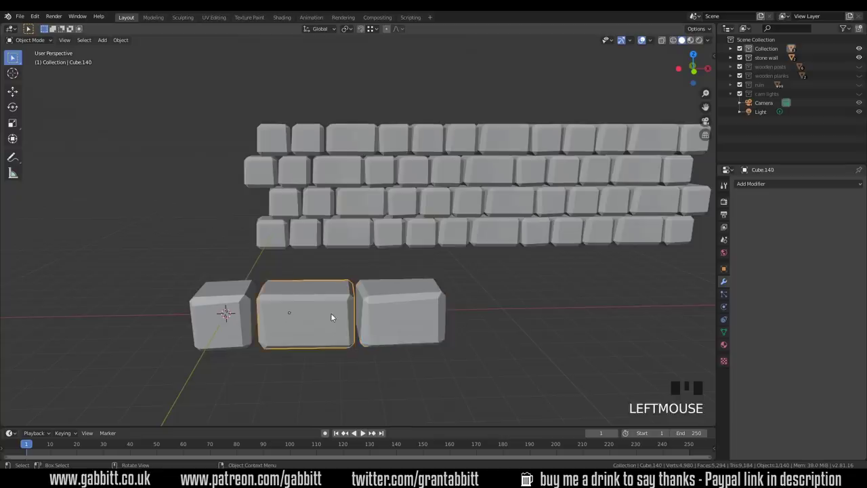
{"action": "key", "text": "KP_7"}
{"action": "key", "text": "g"}
{"action": "key", "text": "g"}
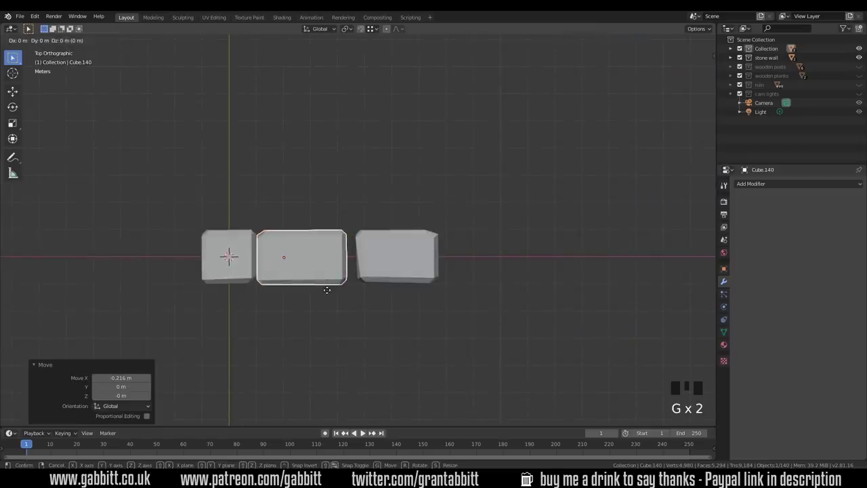
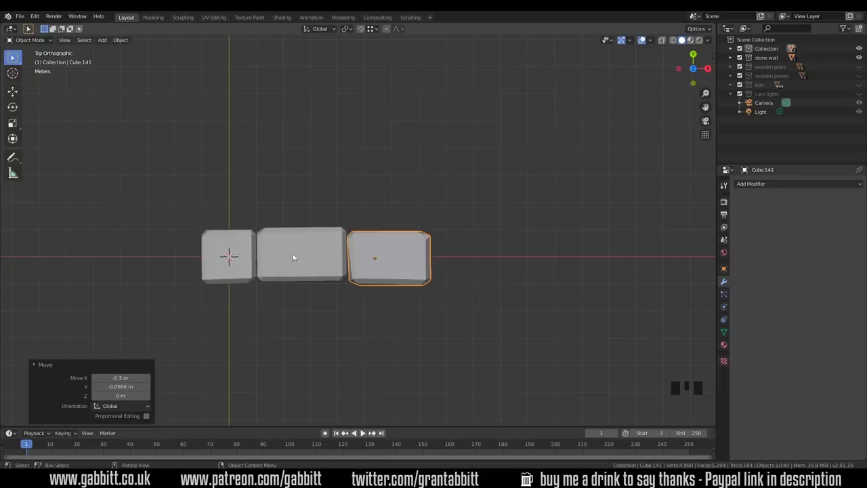
- Tilt the small left brick slightly, then select all three bricks together
{"action": "left_click", "coordinate": [245, 249]}
{"action": "key", "text": "r"}
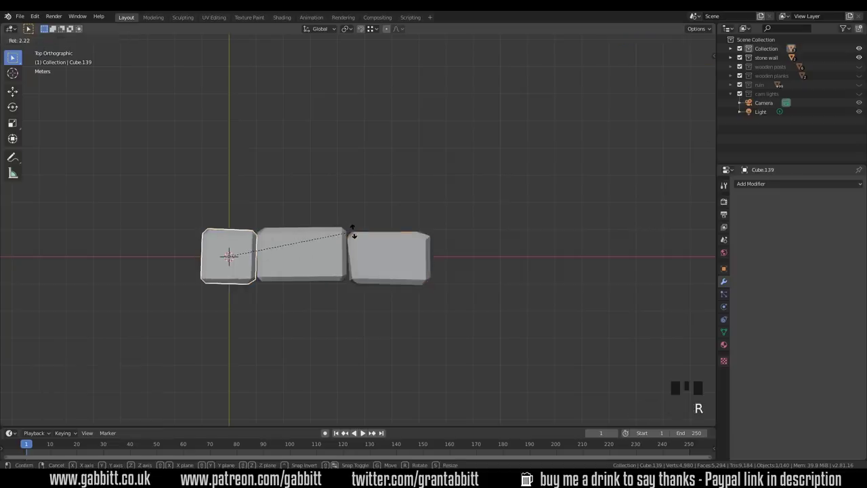
{"action": "left_click_drag", "start_coordinate": [372, 264], "coordinate": [406, 334]}
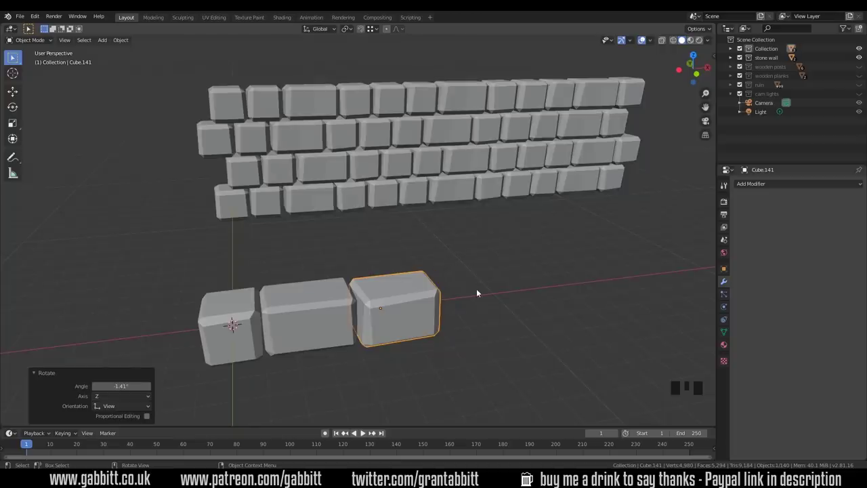
{"action": "left_click_drag", "start_coordinate": [236, 266], "coordinate": [259, 280]}
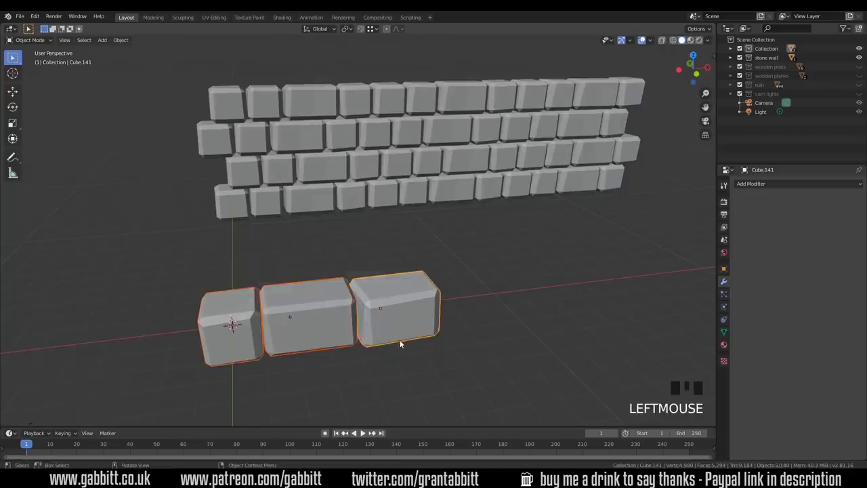
- Join the three bricks into a single object with Ctrl+J
{"action": "key", "text": "ctrl+j"}
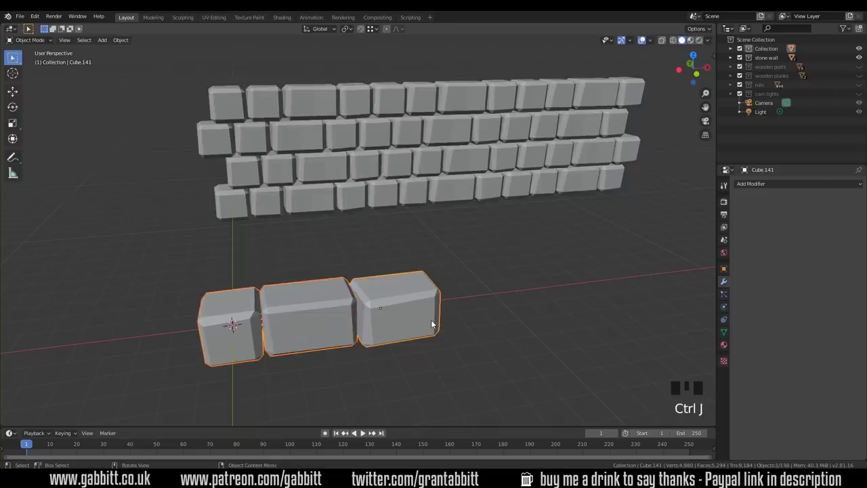
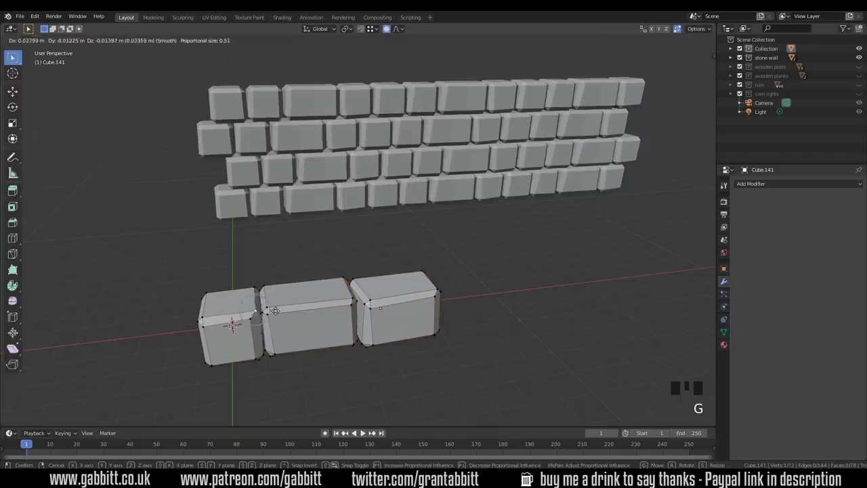
{"action": "left_click_drag", "start_coordinate": [348, 337], "coordinate": [354, 328]}
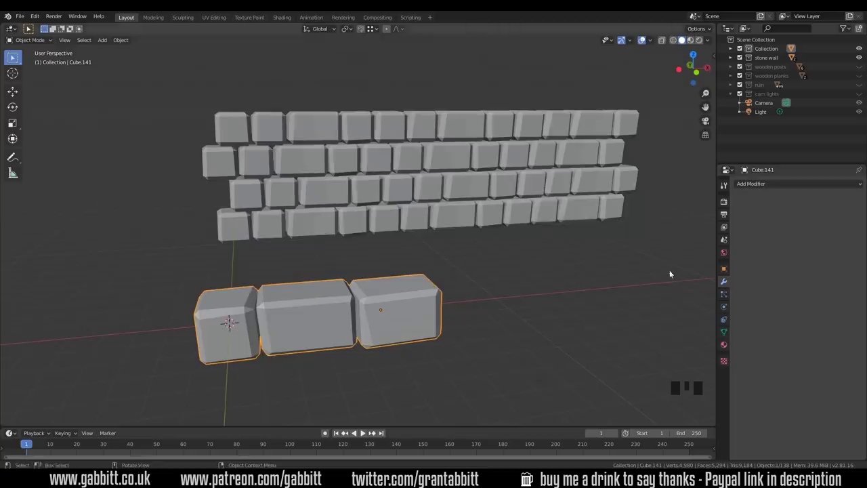
- Add an Array modifier with Count 4, then a second Array to lengthen the brick line
{"action": "left_click_drag", "start_coordinate": [772, 187], "coordinate": [670, 220]}
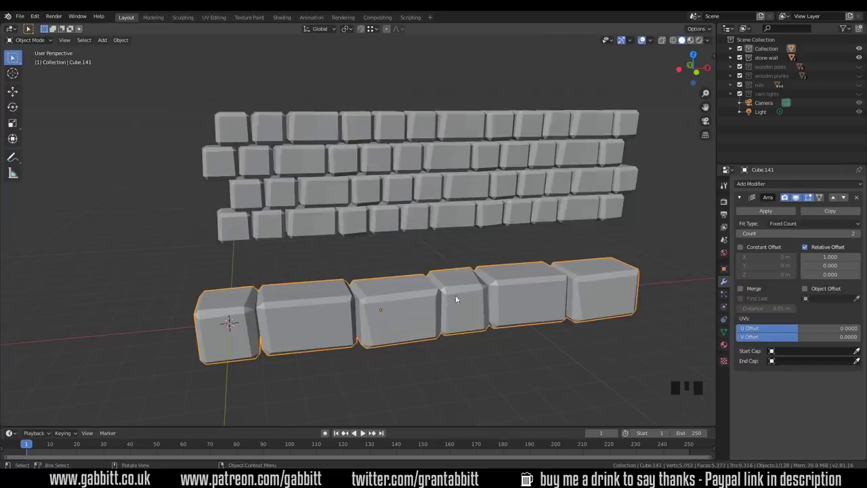
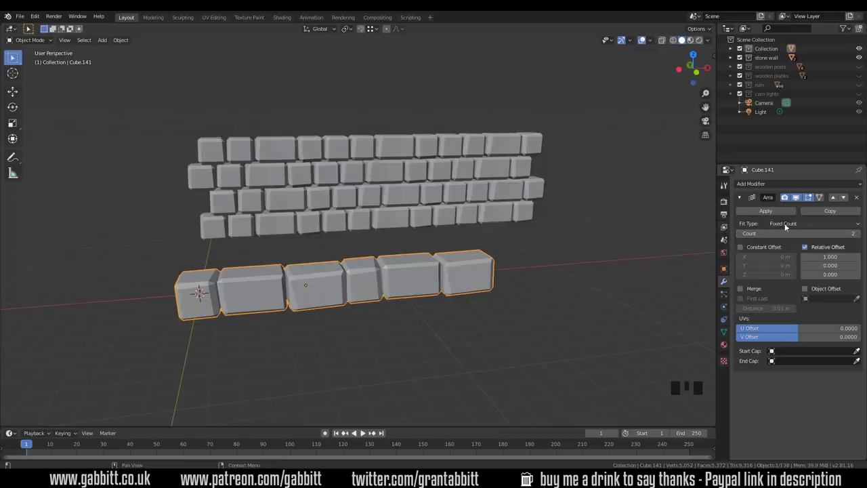
{"action": "left_click_drag", "start_coordinate": [787, 226], "coordinate": [795, 226]}
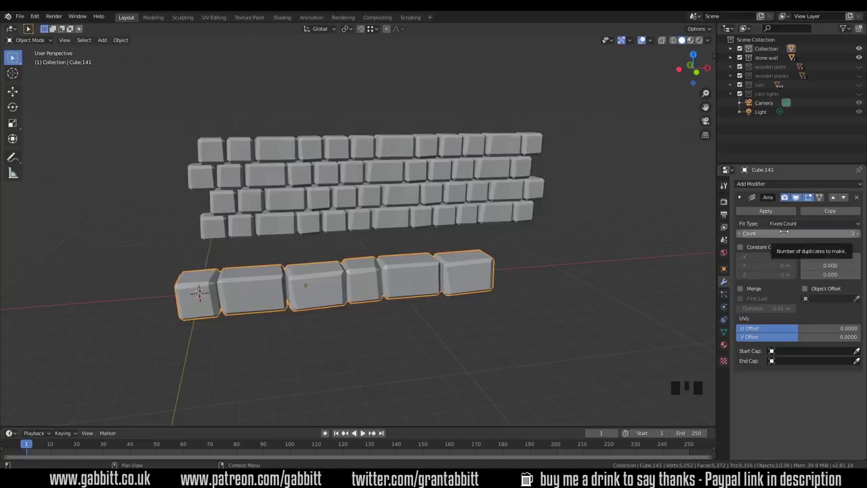
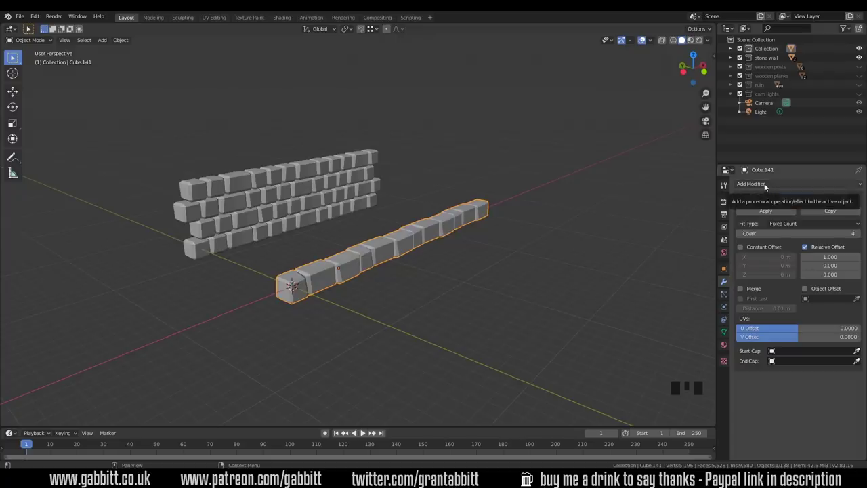
{"action": "left_click_drag", "start_coordinate": [767, 187], "coordinate": [805, 372]}
- Scroll the modifier panel to adjust the second array's stacking offsets
{"action": "scroll", "scroll_direction": "down", "scroll_amount": 3}
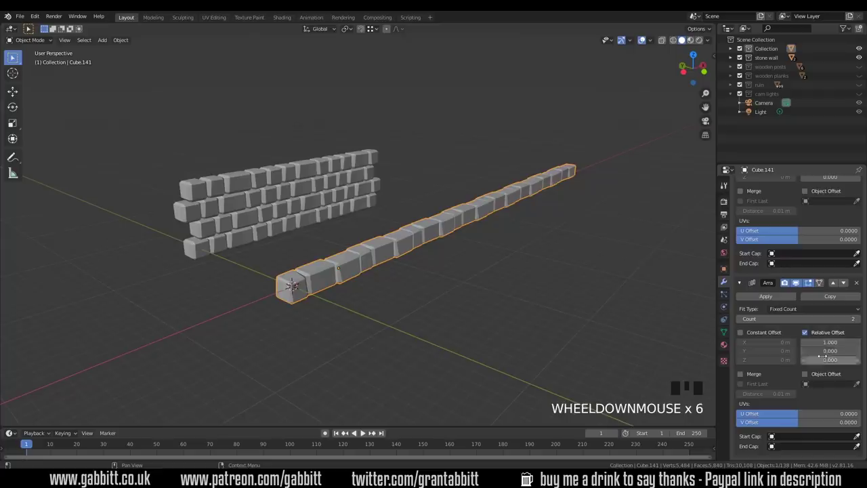
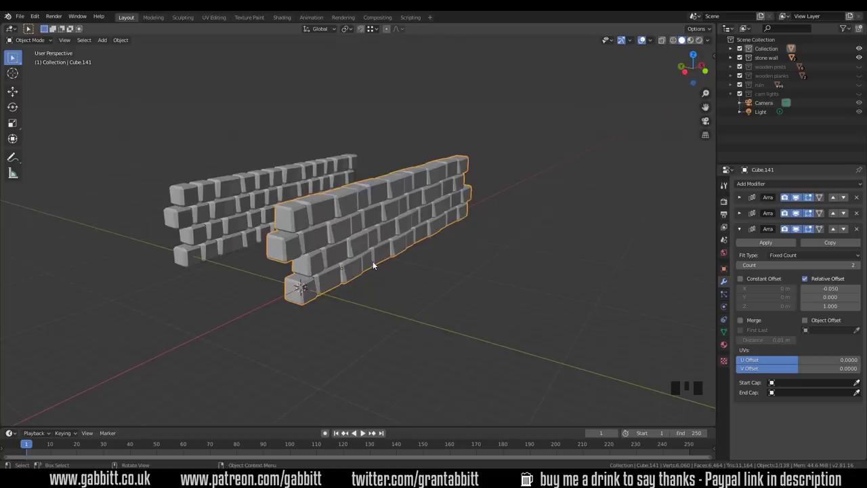
- Orbit around the wooden plank floor and view it straight down from above
{"action": "middle_click", "coordinate": [448, 228]}
{"action": "scroll", "scroll_direction": "down", "scroll_amount": 3}
{"action": "left_click_drag", "start_coordinate": [452, 238], "coordinate": [437, 241]}
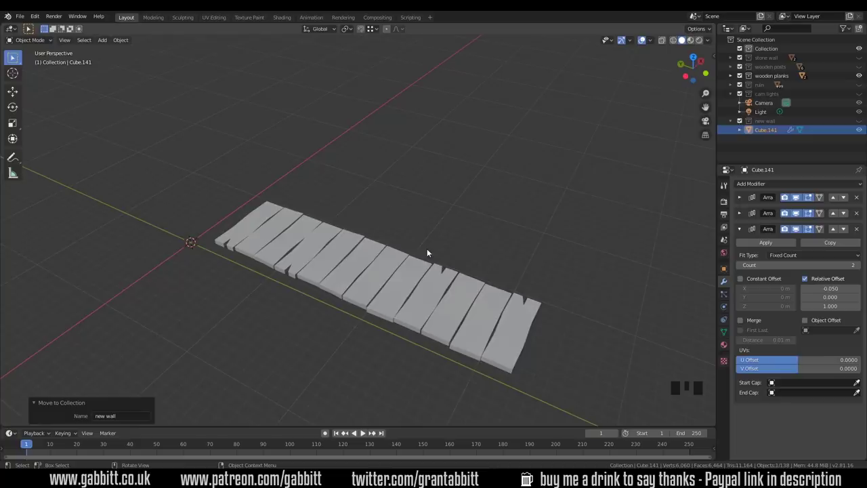
{"action": "key", "text": "KP_7"}
- Add a new cube and raise it above the grid beside the plank floor
{"action": "left_click_drag", "start_coordinate": [385, 237], "coordinate": [412, 235]}
{"action": "key", "text": "shift+a"}
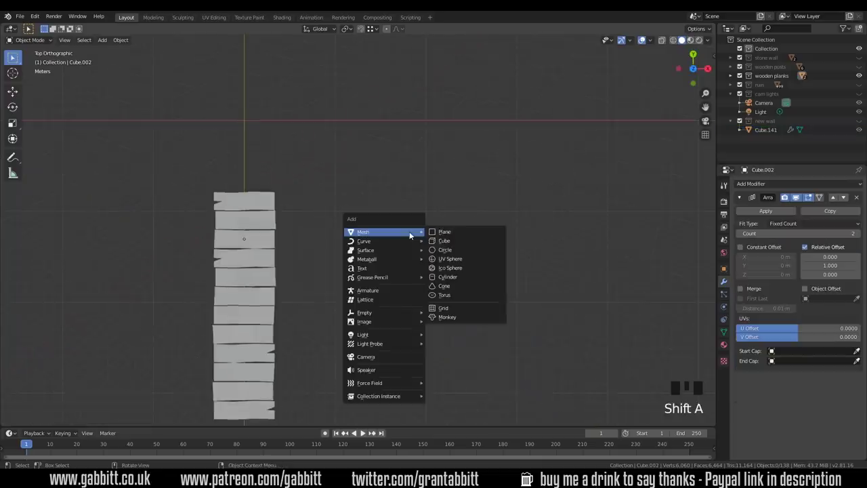
{"action": "middle_click", "coordinate": [373, 273]}
{"action": "key", "text": "g"}
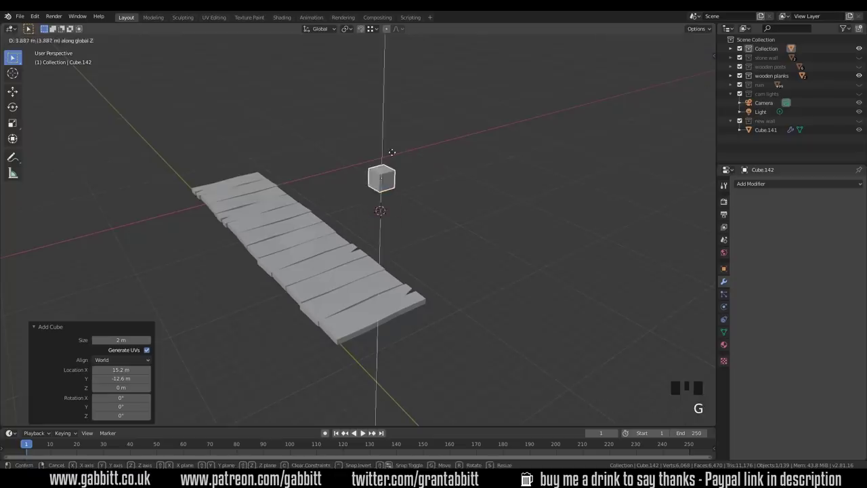
{"action": "left_click_drag", "start_coordinate": [400, 151], "coordinate": [401, 136]}
- Scale the cube flat and long into a thin plank, axis by axis
{"action": "key", "text": "s"}
{"action": "key", "text": "s"}
{"action": "left_click_drag", "start_coordinate": [412, 180], "coordinate": [384, 206]}
{"action": "scroll", "scroll_direction": "up", "scroll_amount": 3}
{"action": "left_click_drag", "start_coordinate": [391, 172], "coordinate": [410, 145]}
{"action": "key", "text": "KP_Decimal"}
{"action": "left_click_drag", "start_coordinate": [338, 205], "coordinate": [393, 156]}
{"action": "key", "text": "s"}
{"action": "key", "text": "s"}
{"action": "scroll", "scroll_direction": "down", "scroll_amount": 3}
{"action": "middle_click", "coordinate": [408, 213]}
{"action": "scroll", "scroll_direction": "down", "scroll_amount": 3}
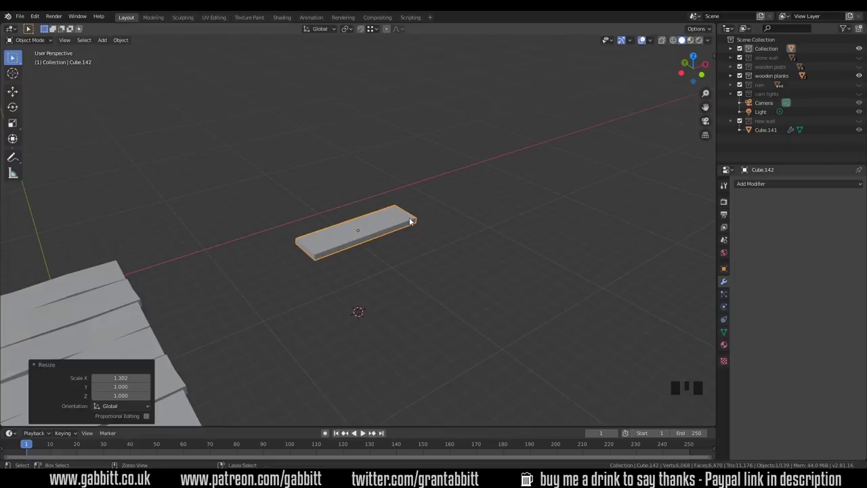
{"action": "key", "text": "ctrl+a"}
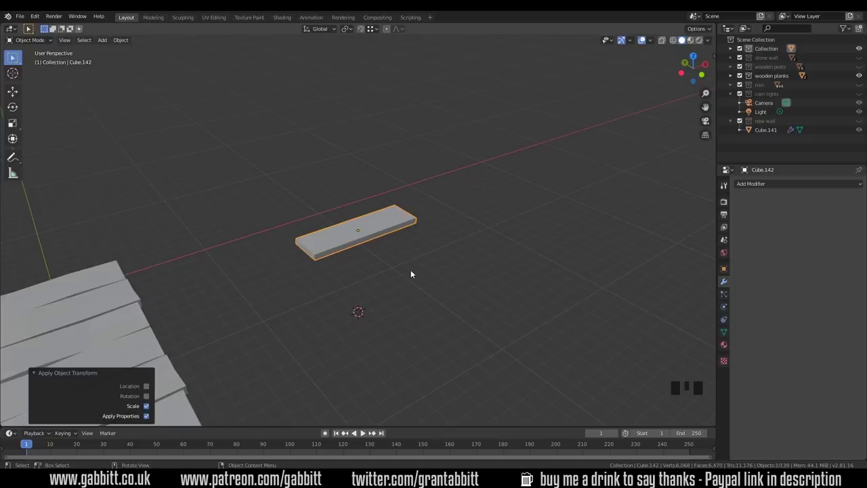
{"action": "key", "text": "shift+a"}
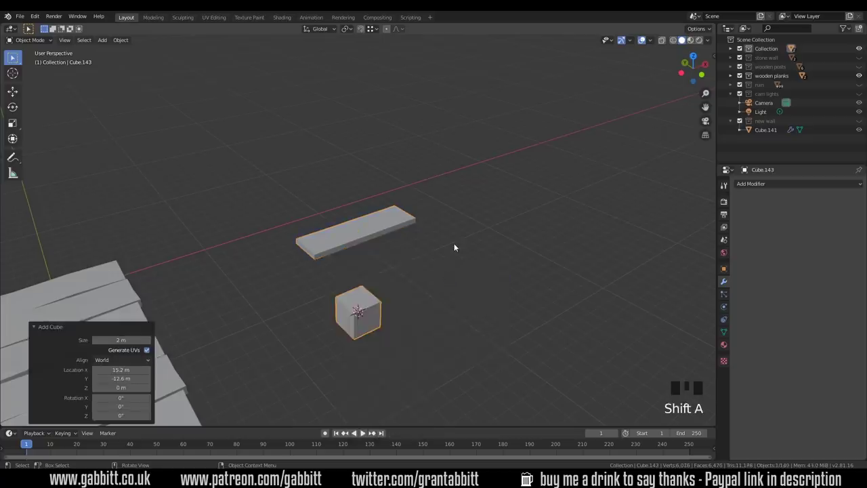
{"action": "key", "text": "Tab"}
{"action": "key", "text": "s"}
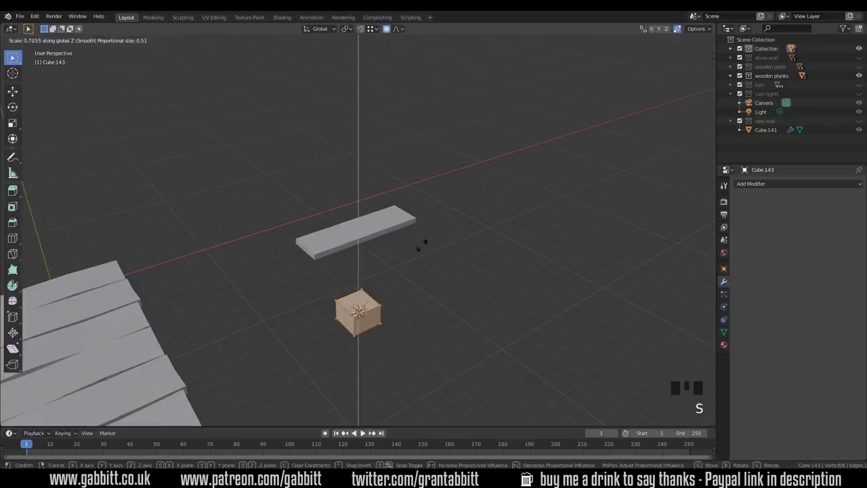
{"action": "key", "text": "s"}
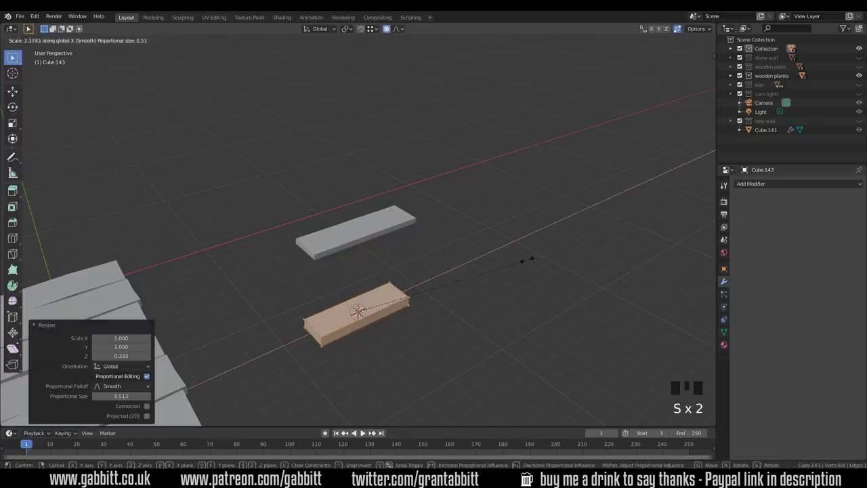
{"action": "key", "text": "Tab"}
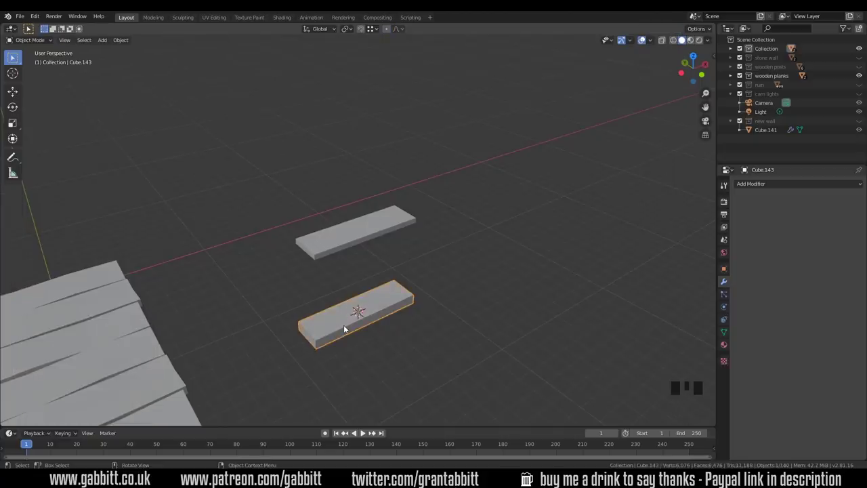
{"action": "key", "text": "Tab"}
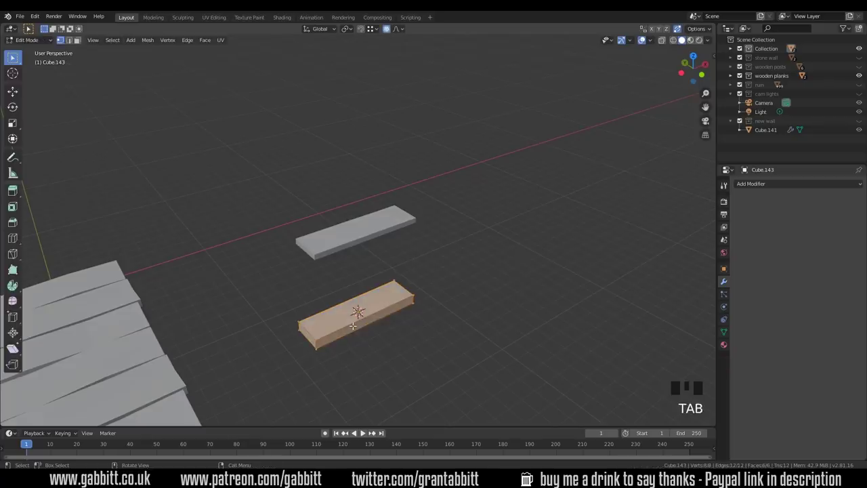
{"action": "key", "text": "g"}
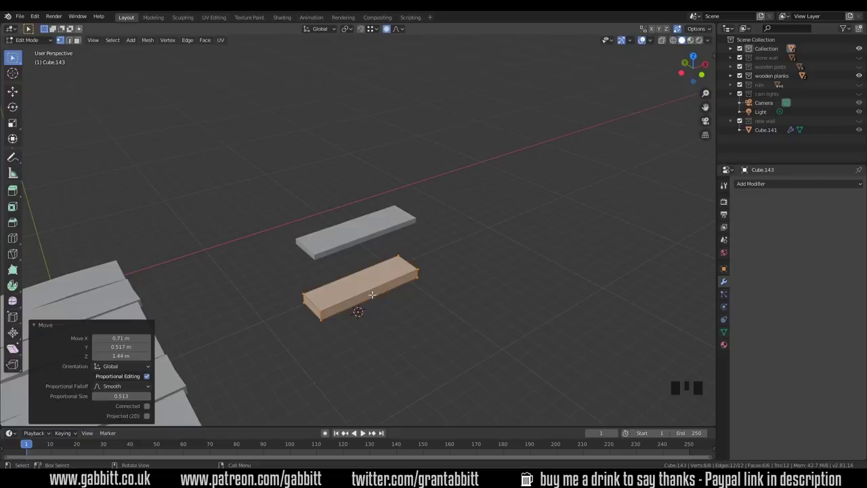
{"action": "key", "text": "Tab"}
{"action": "left_click_drag", "start_coordinate": [370, 294], "coordinate": [414, 302]}
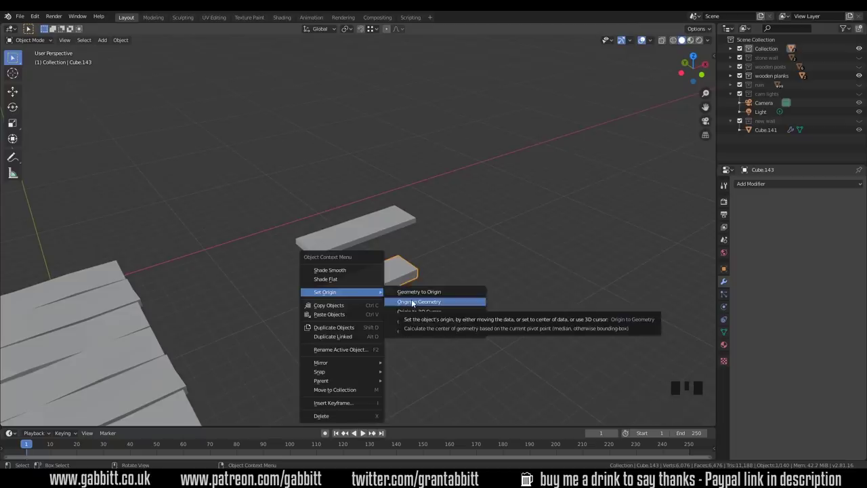
{"action": "left_click", "coordinate": [377, 292]}
{"action": "key", "text": "Delete"}
{"action": "left_click", "coordinate": [349, 250]}
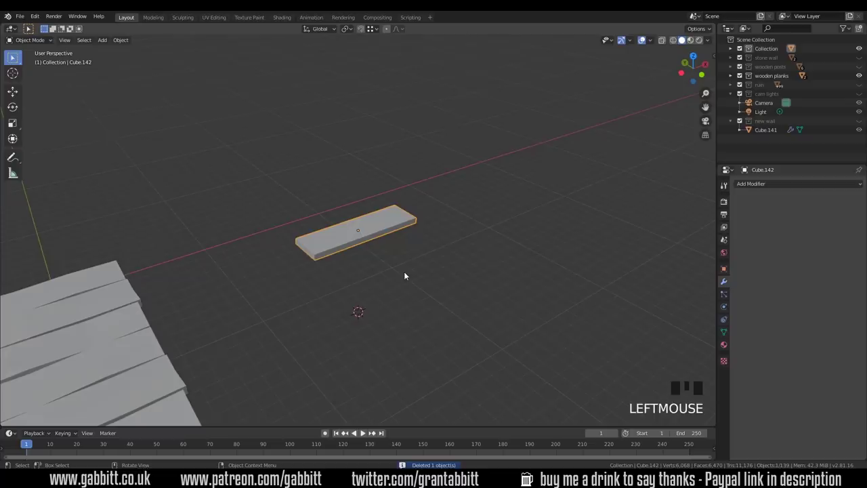
- Loop-cut the plank, then duplicate it along Y as a third plank lying beside the other two
{"action": "key", "text": "Tab"}
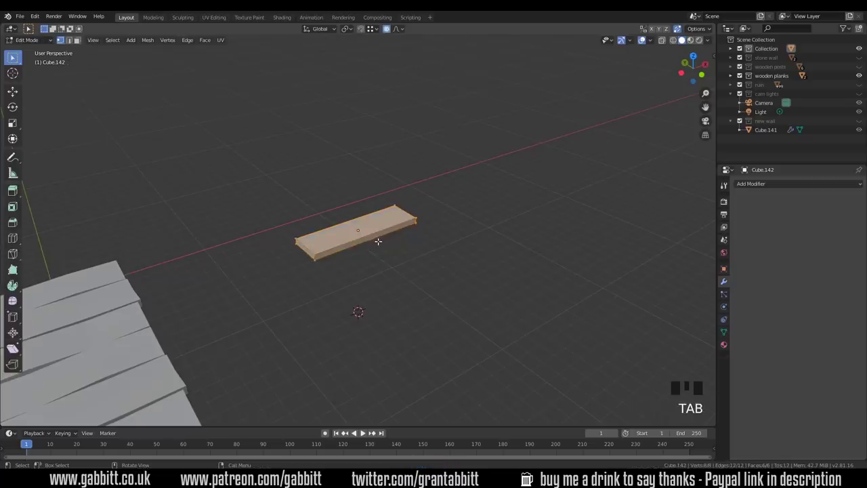
{"action": "key", "text": "ctrl+r"}
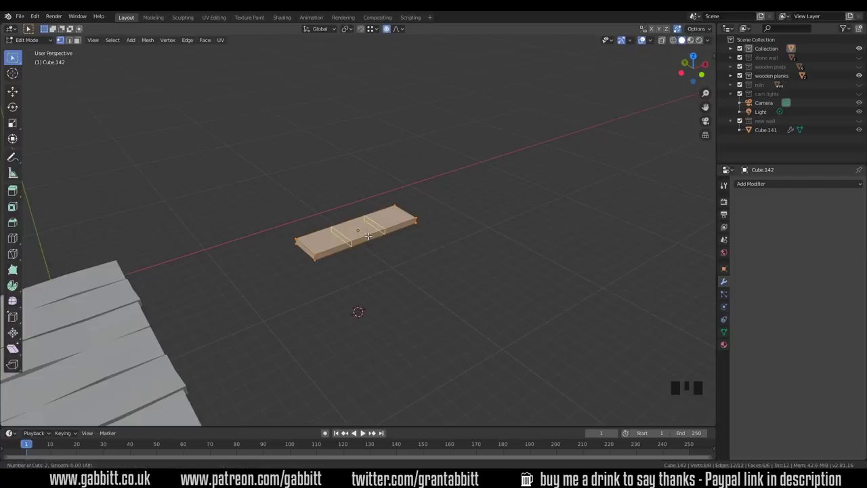
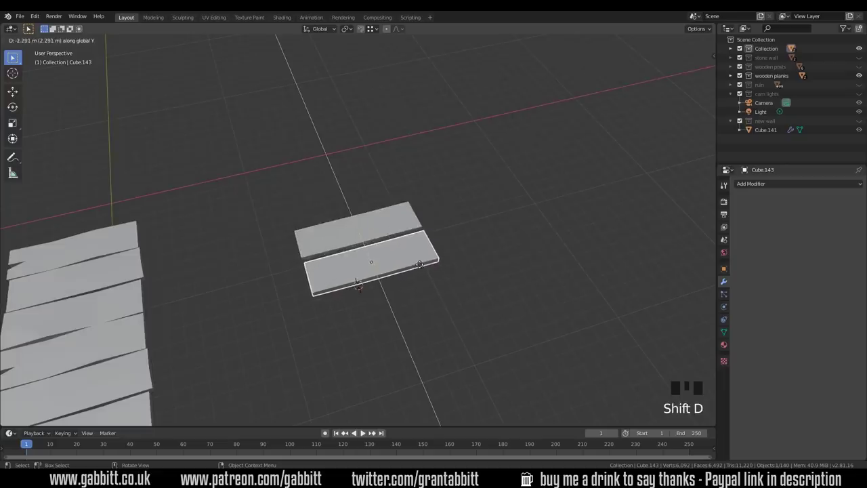
{"action": "key", "text": "Tab"}
{"action": "key", "text": "g"}
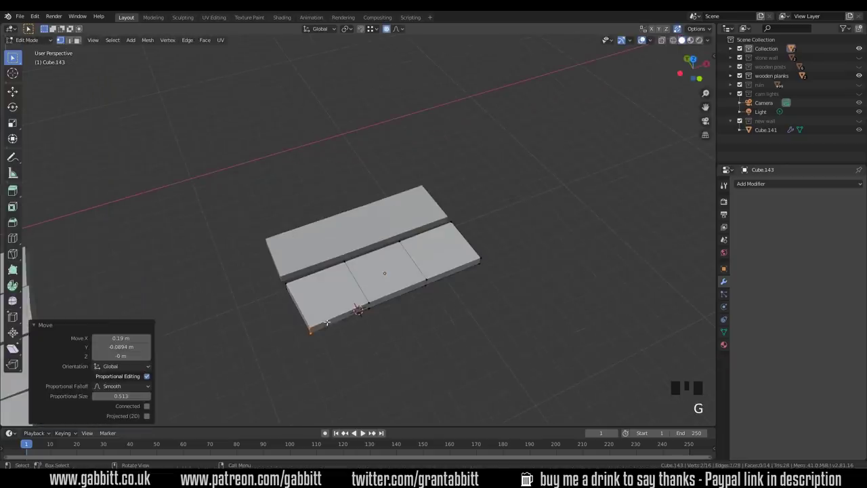
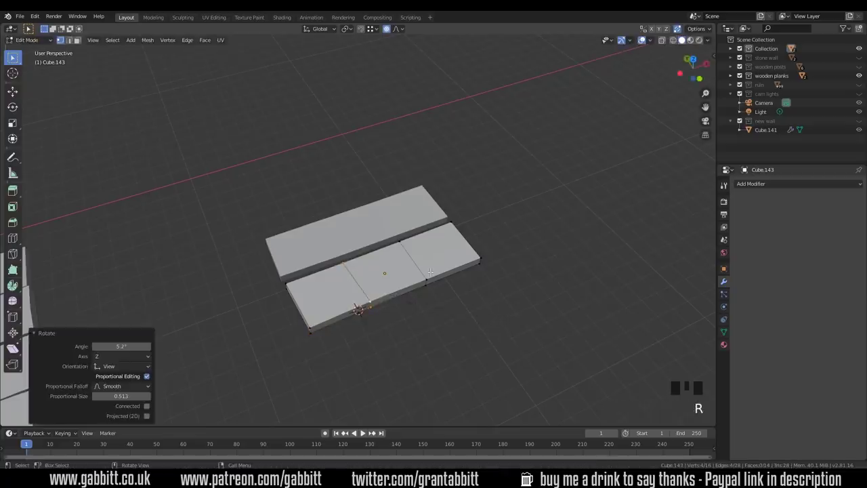
{"action": "left_click_drag", "start_coordinate": [460, 303], "coordinate": [420, 266]}
{"action": "key", "text": "shift+d"}
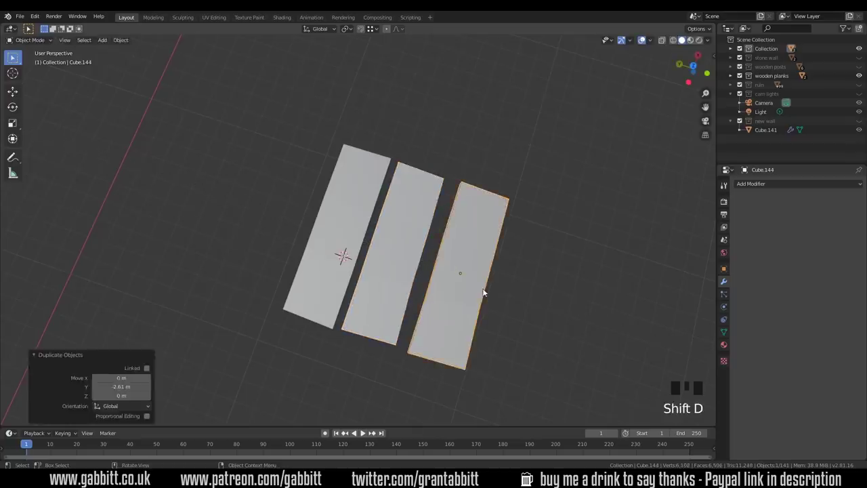
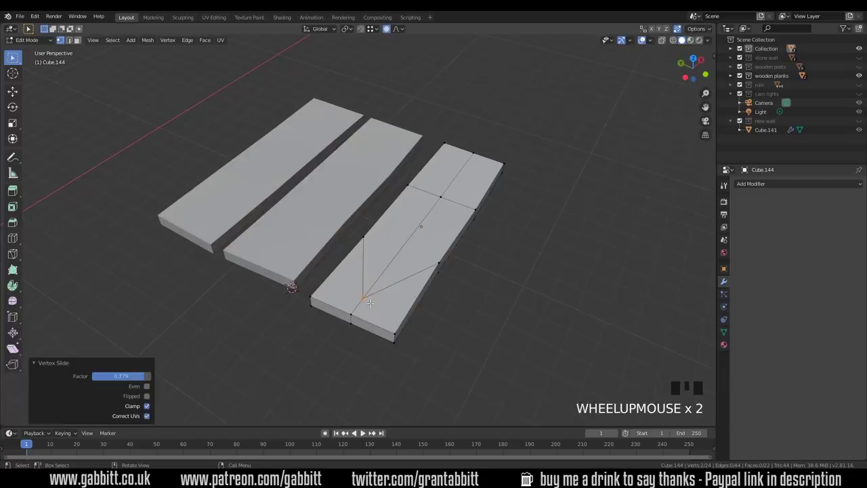
- Knife-cut jagged edges across the third plank's end to begin the broken notch
{"action": "key", "text": "k"}
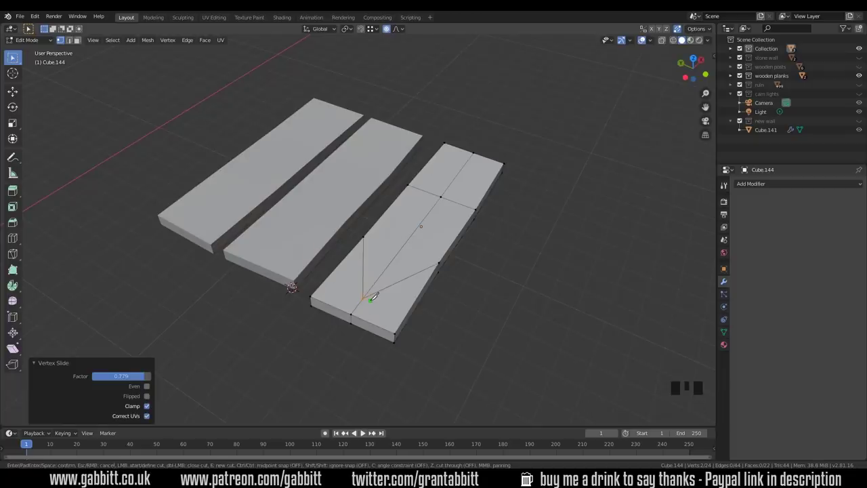
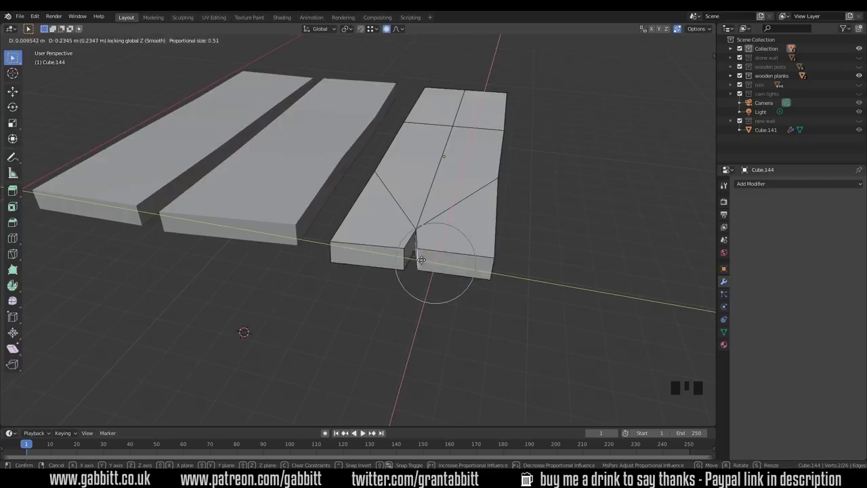
- From top view, shift and slightly rotate the bottom notched plank and the top plank so they sit unevenly
{"action": "scroll", "scroll_direction": "down", "scroll_amount": 3}
{"action": "left_click_drag", "start_coordinate": [502, 277], "coordinate": [418, 267]}
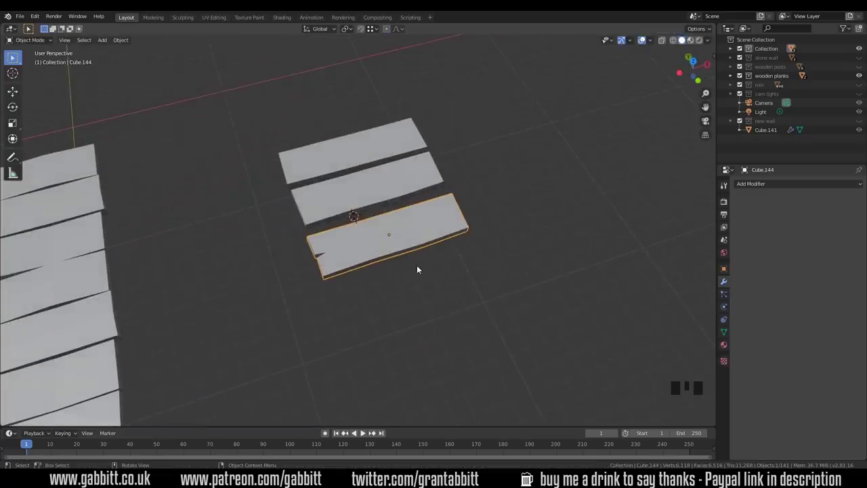
{"action": "key", "text": "KP_7"}
{"action": "left_click", "coordinate": [401, 216]}
{"action": "key", "text": "g"}
{"action": "left_click", "coordinate": [401, 254]}
{"action": "key", "text": "g"}
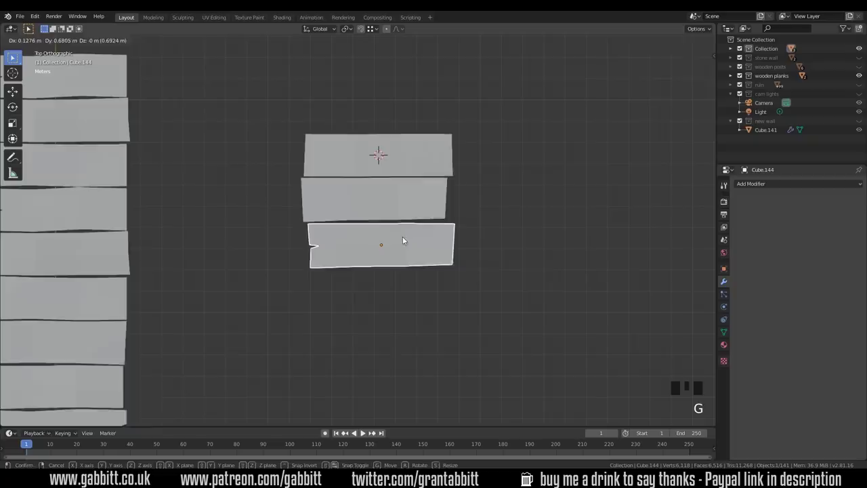
{"action": "key", "text": "r"}
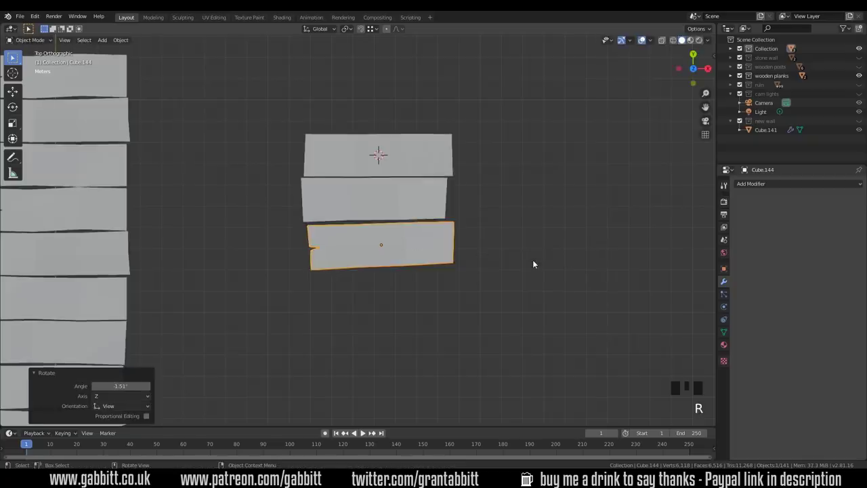
{"action": "key", "text": "g"}
{"action": "key", "text": "r"}
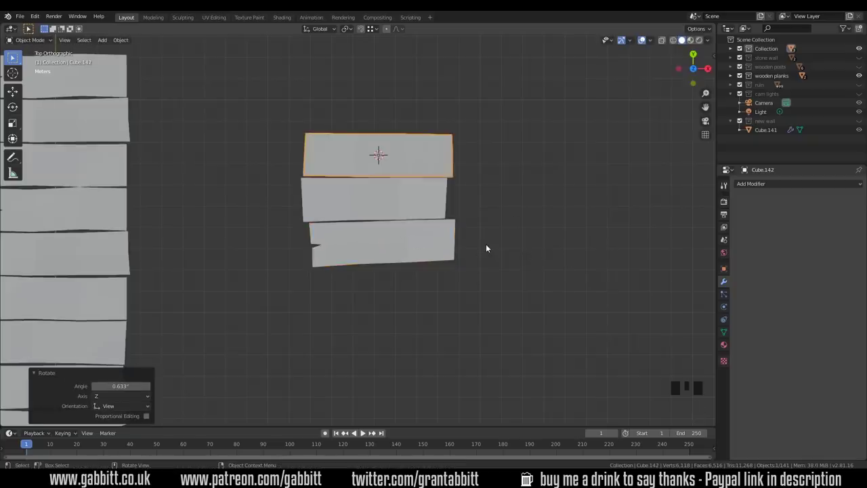
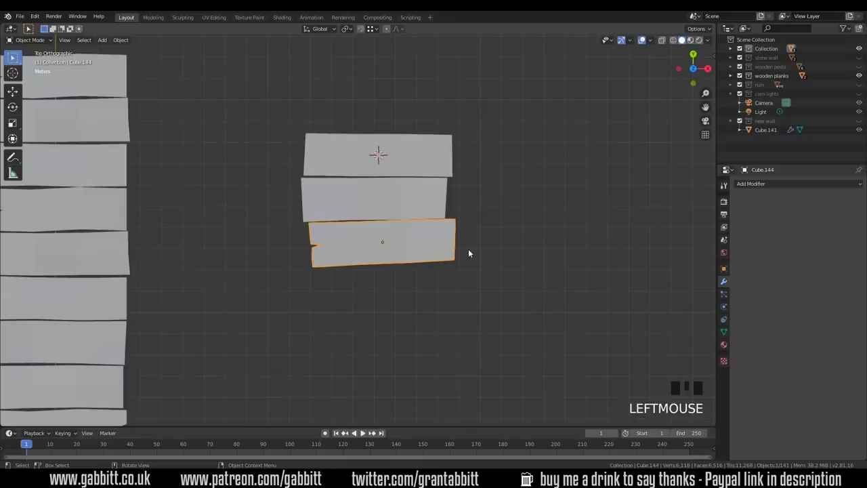
- Copy the notched plank, turn it 180° on Z and set it below the other planks
{"action": "key", "text": "shift+d"}
{"action": "key", "text": "r"}
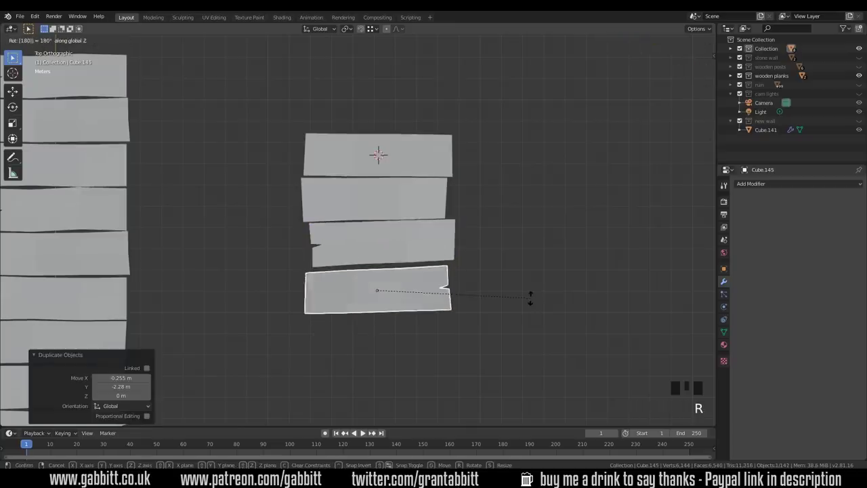
{"action": "key", "text": "g"}
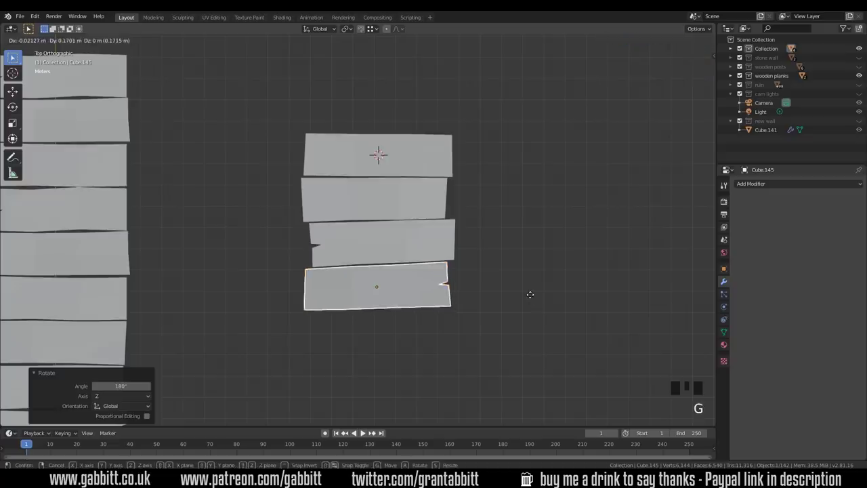
- Warp the copy's vertices in wireframe with proportional editing, then select all four short planks
{"action": "key", "text": "Tab"}
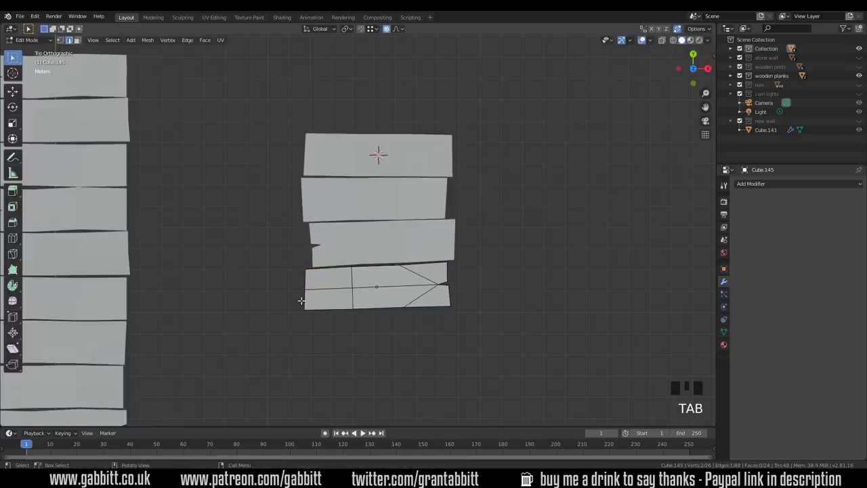
{"action": "key", "text": "z"}
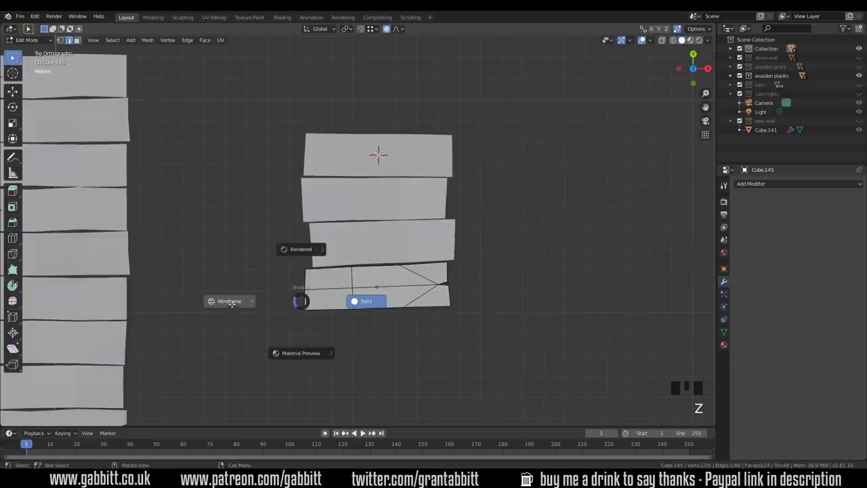
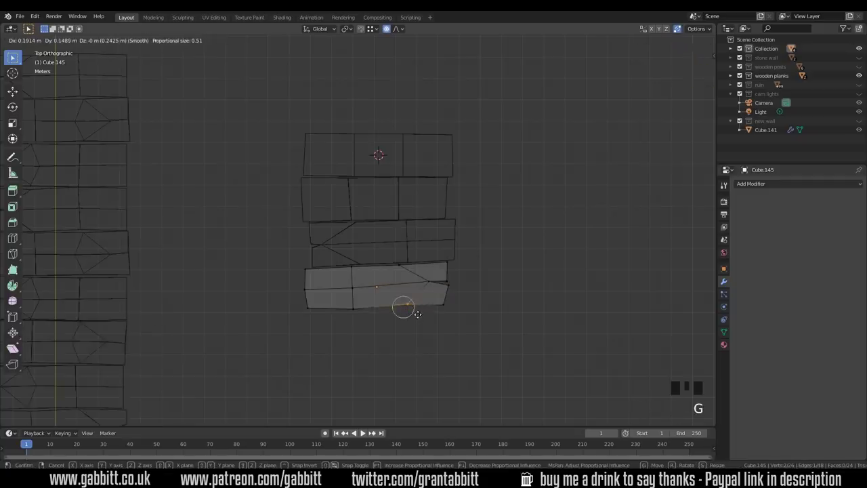
{"action": "key", "text": "z"}
{"action": "left_click_drag", "start_coordinate": [443, 365], "coordinate": [485, 303]}
{"action": "scroll", "scroll_direction": "down", "scroll_amount": 3}
{"action": "left_click_drag", "start_coordinate": [481, 304], "coordinate": [360, 174]}
{"action": "left_click_drag", "start_coordinate": [360, 174], "coordinate": [380, 209]}
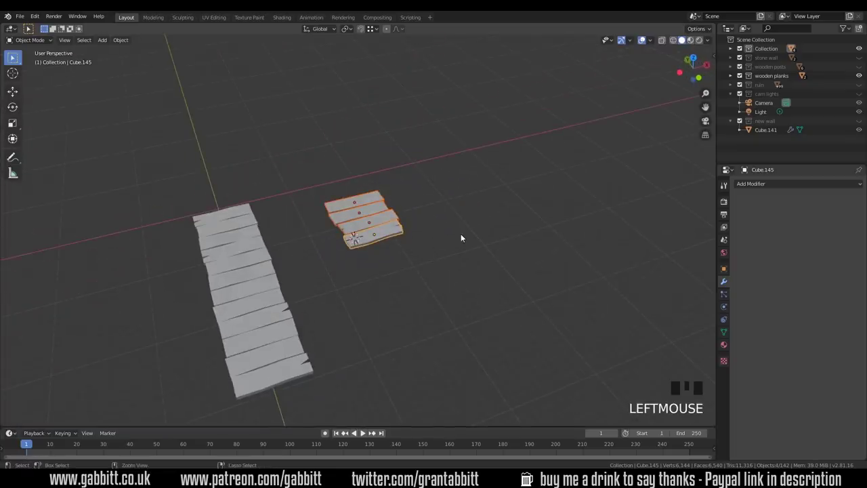
- Join the four planks with Ctrl+J and array them with Relative Offset Y 1 into a longer strip
{"action": "key", "text": "ctrl+j"}
{"action": "left_click_drag", "start_coordinate": [793, 184], "coordinate": [802, 231]}
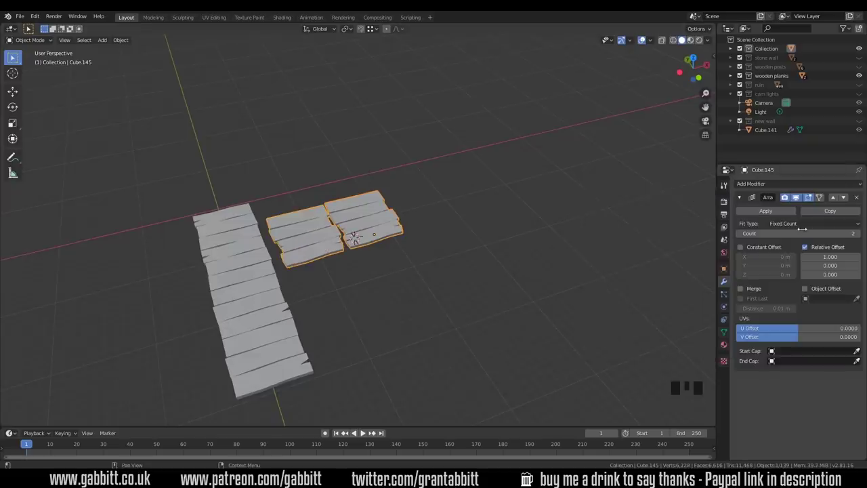
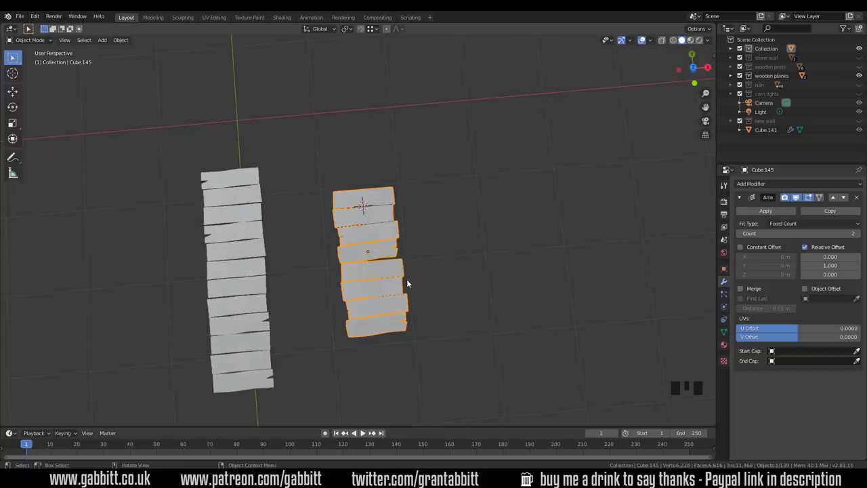
{"action": "left_click", "coordinate": [862, 236]}
{"action": "left_click_drag", "start_coordinate": [386, 308], "coordinate": [364, 253]}
{"action": "left_click_drag", "start_coordinate": [366, 275], "coordinate": [325, 327]}
{"action": "scroll", "scroll_direction": "up", "scroll_amount": 3}
{"action": "left_click_drag", "start_coordinate": [328, 331], "coordinate": [356, 344]}
{"action": "left_click", "coordinate": [355, 344]}
{"action": "left_click", "coordinate": [172, 266]}
{"action": "left_click", "coordinate": [267, 304]}
{"action": "left_click", "coordinate": [404, 330]}
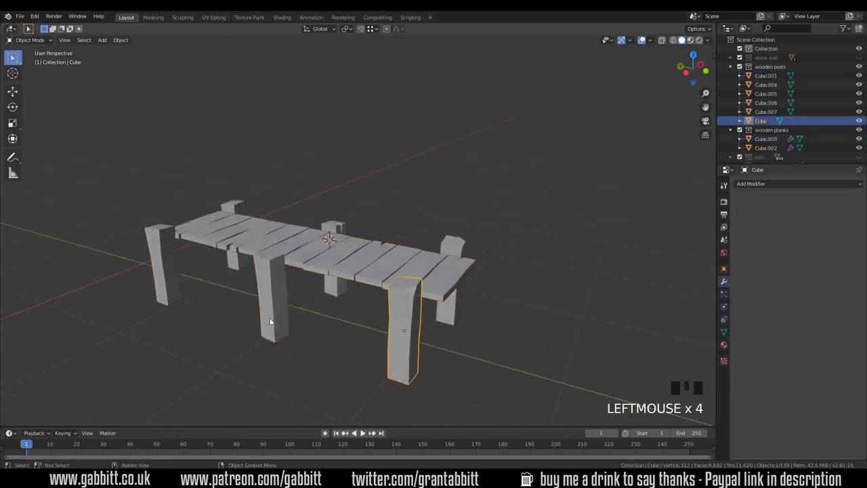
{"action": "left_click", "coordinate": [268, 306]}
{"action": "left_click_drag", "start_coordinate": [278, 271], "coordinate": [410, 325]}
{"action": "left_click", "coordinate": [410, 325]}
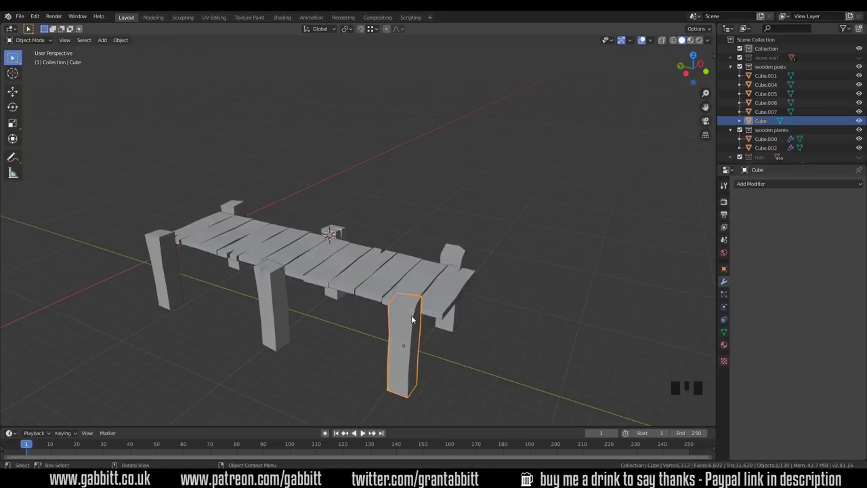
{"action": "key", "text": "KP_7"}
- Add a new cube, stretch it into a tall standalone post and apply its scale
{"action": "key", "text": "shift+a"}
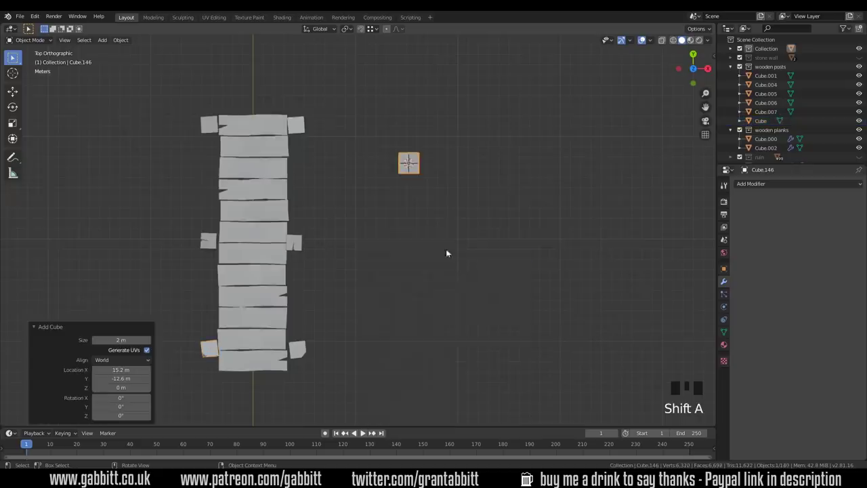
{"action": "left_click_drag", "start_coordinate": [436, 172], "coordinate": [468, 208]}
{"action": "key", "text": "s"}
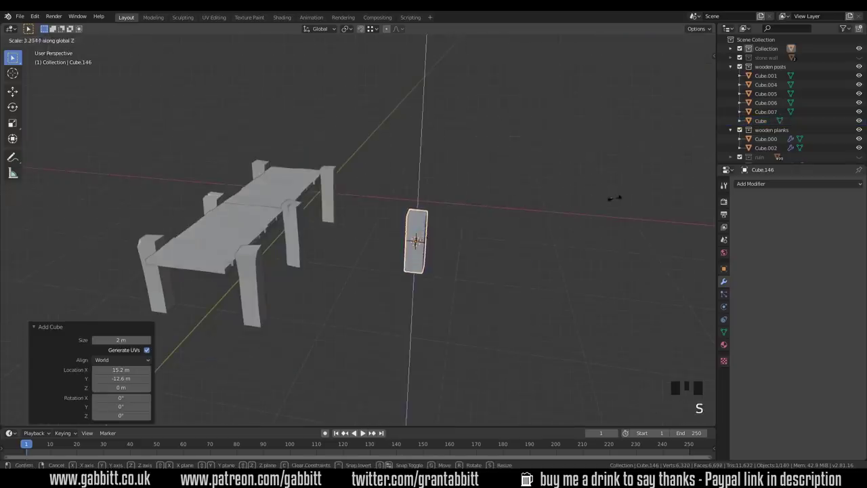
{"action": "left_click_drag", "start_coordinate": [494, 216], "coordinate": [456, 224]}
{"action": "scroll", "scroll_direction": "up", "scroll_amount": 3}
{"action": "left_click_drag", "start_coordinate": [466, 224], "coordinate": [354, 225]}
{"action": "key", "text": "ctrl+a"}
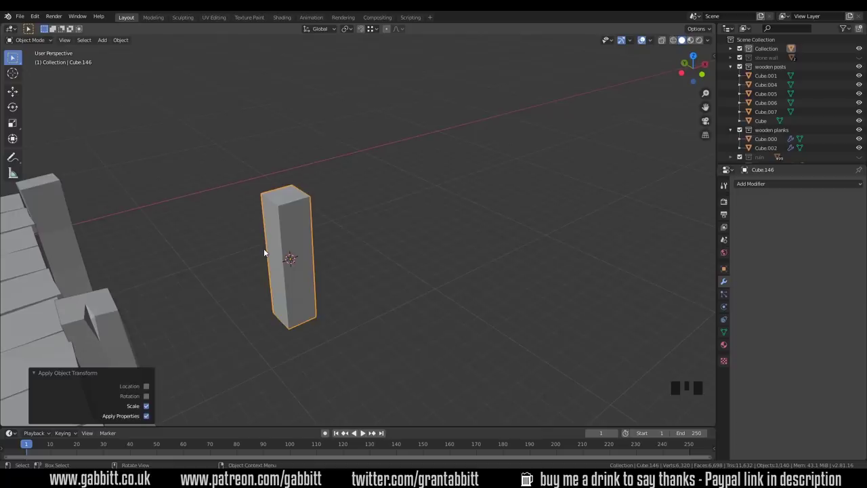
- Loop-cut rings around the post and vertex-bevel one top corner into a chipped facet
{"action": "key", "text": "Tab"}
{"action": "key", "text": "ctrl+r"}
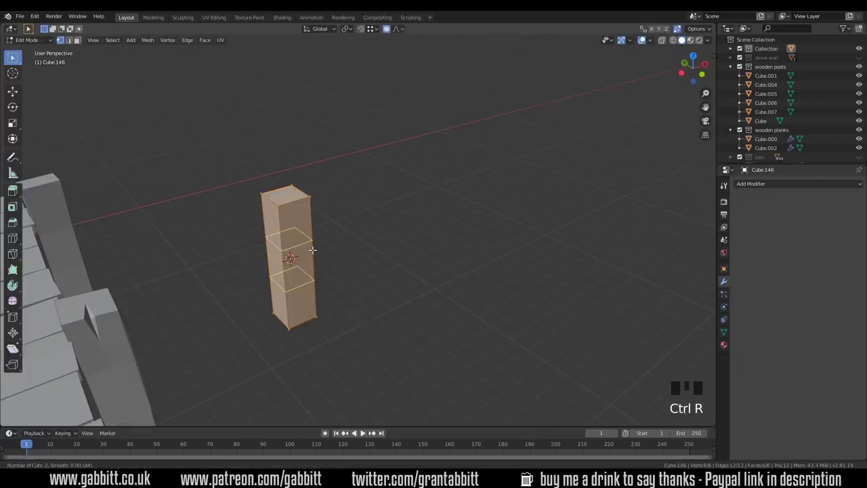
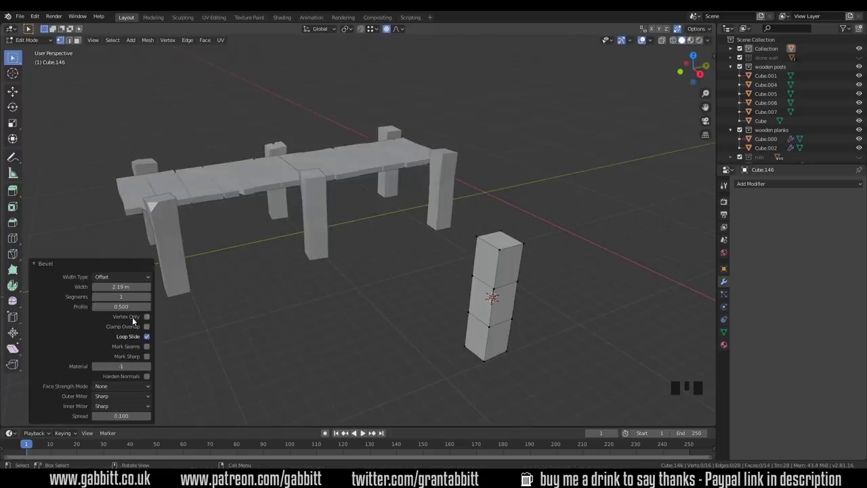
{"action": "left_click", "coordinate": [146, 321]}
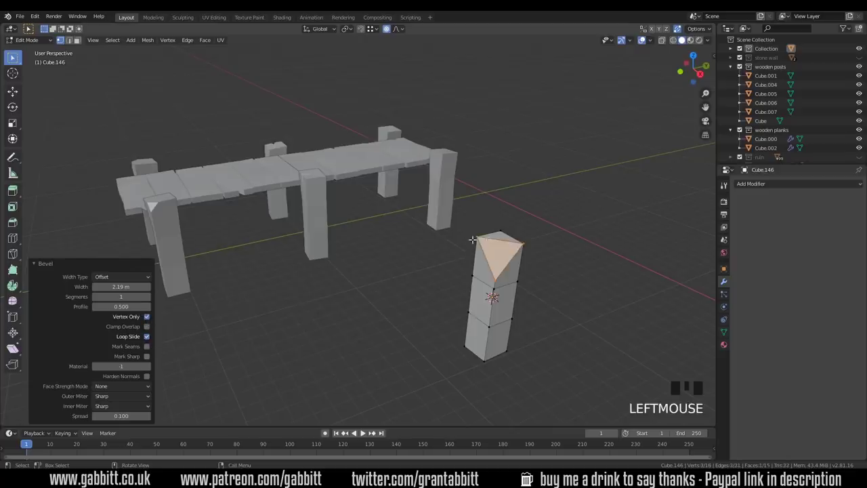
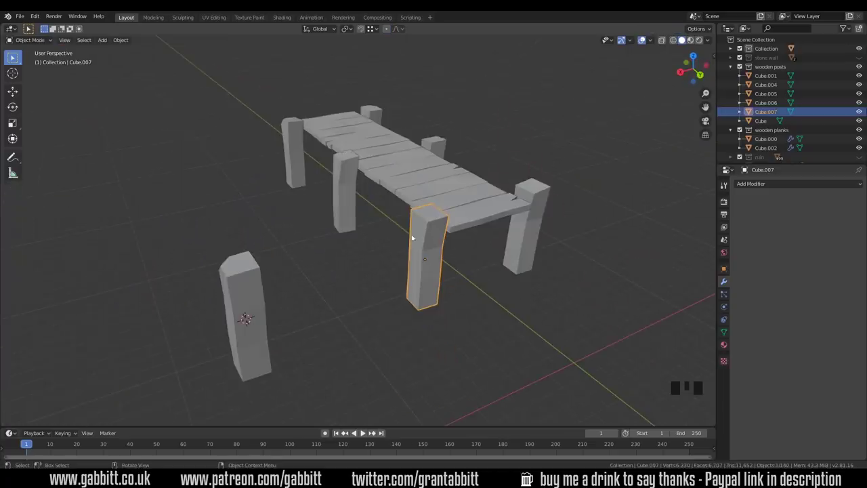
- Duplicate the post beside the standalone one and knife-cut a notch line across its top
{"action": "key", "text": "shift+d"}
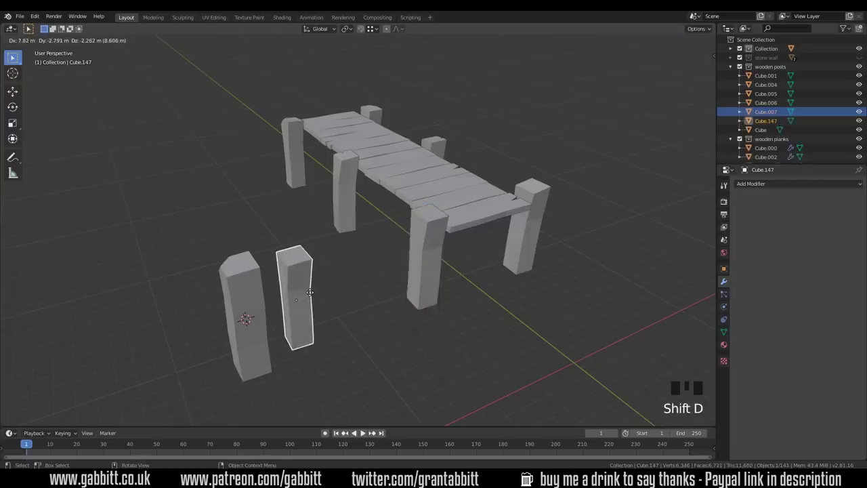
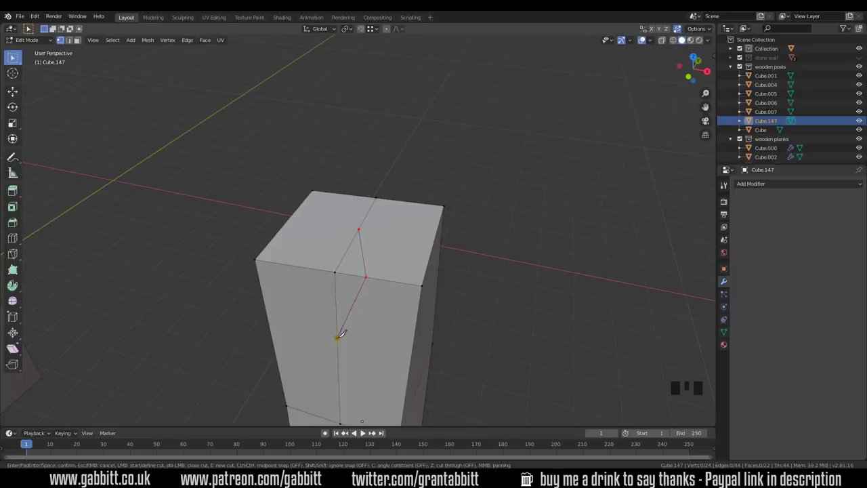
{"action": "key", "text": "k"}
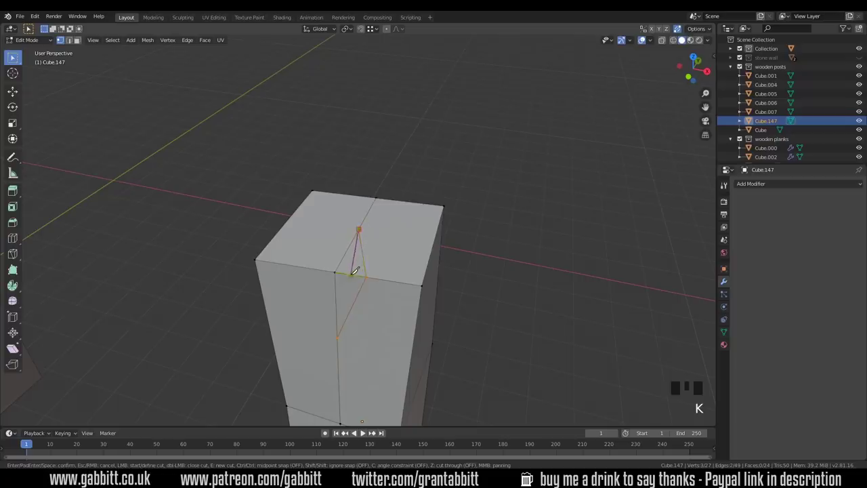
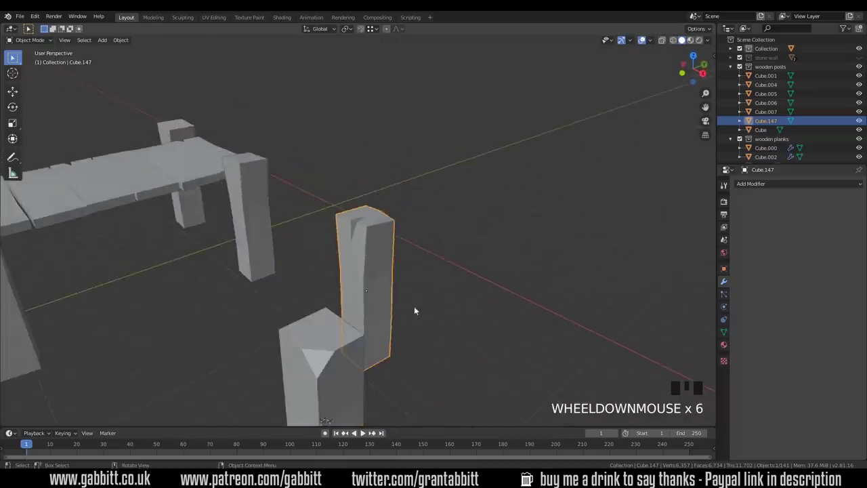
{"action": "middle_click", "coordinate": [395, 302]}
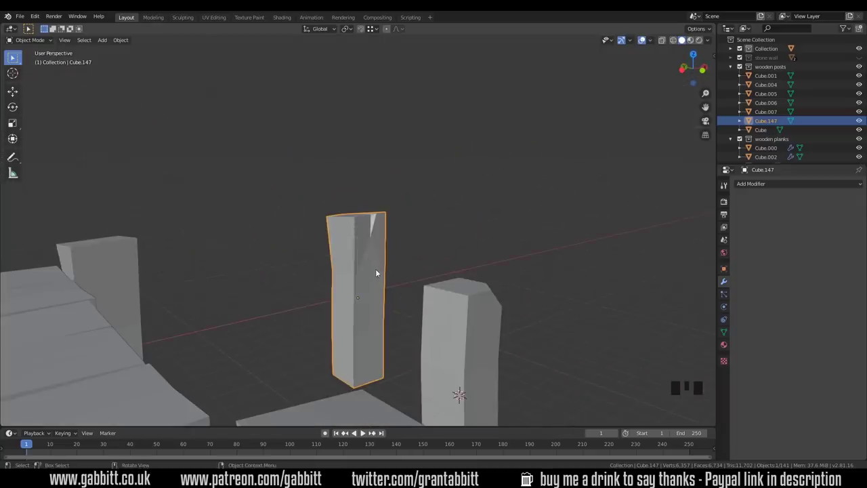
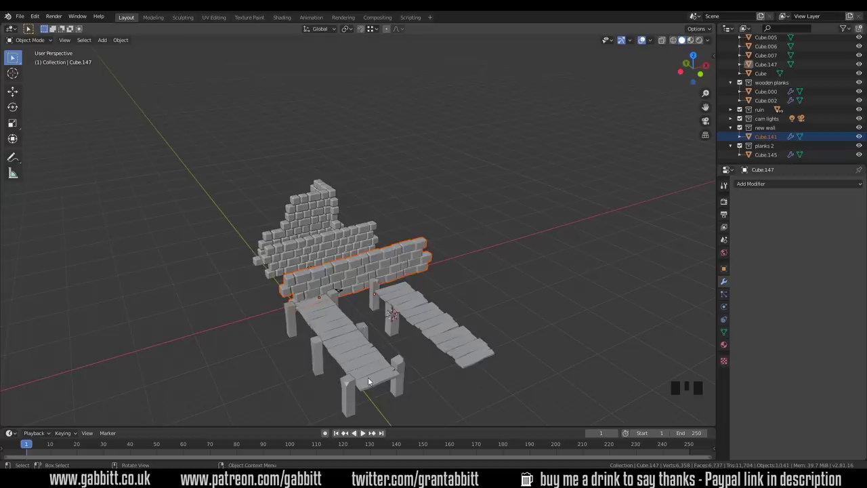
- Orbit to look over the brick walls, plank walkways and posts from the side
{"action": "middle_click", "coordinate": [284, 281]}
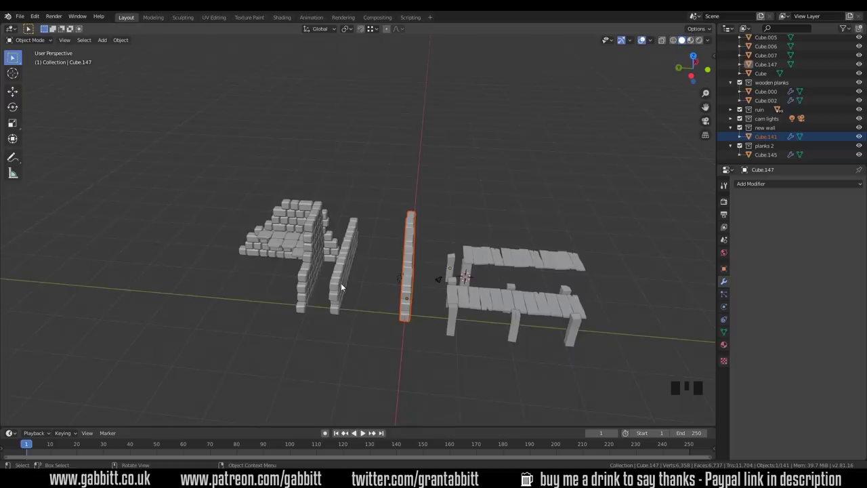
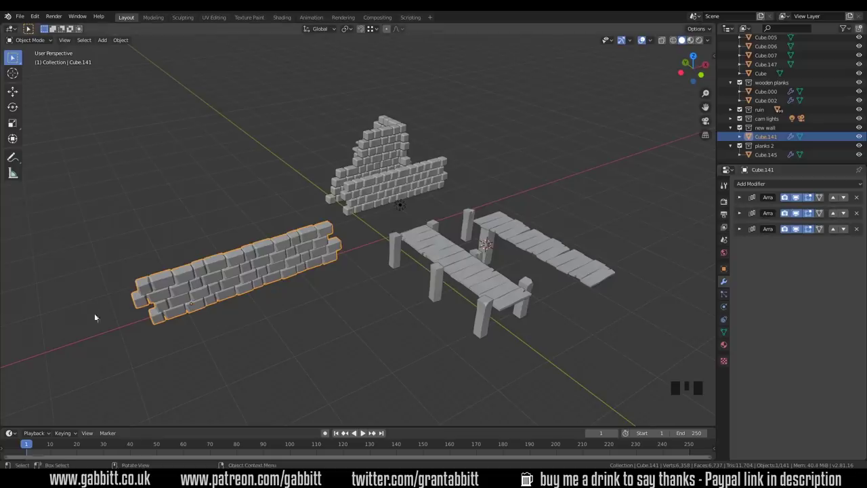
- Try applying the wall's Array modifiers in the Modifier properties, then undo those attempts
{"action": "left_click", "coordinate": [745, 204]}
{"action": "left_click", "coordinate": [756, 212]}
{"action": "left_click", "coordinate": [742, 200]}
{"action": "left_click", "coordinate": [758, 213]}
{"action": "left_click", "coordinate": [744, 200]}
{"action": "left_click", "coordinate": [760, 211]}
{"action": "key", "text": "ctrl+z"}
{"action": "key", "text": "ctrl+z"}
{"action": "key", "text": "ctrl+z"}
{"action": "key", "text": "ctrl+z"}
{"action": "key", "text": "ctrl+z"}
{"action": "left_click", "coordinate": [739, 201]}
- Apply each Array modifier in turn so the brick wall's repetitions become permanent geometry
{"action": "left_click", "coordinate": [740, 200]}
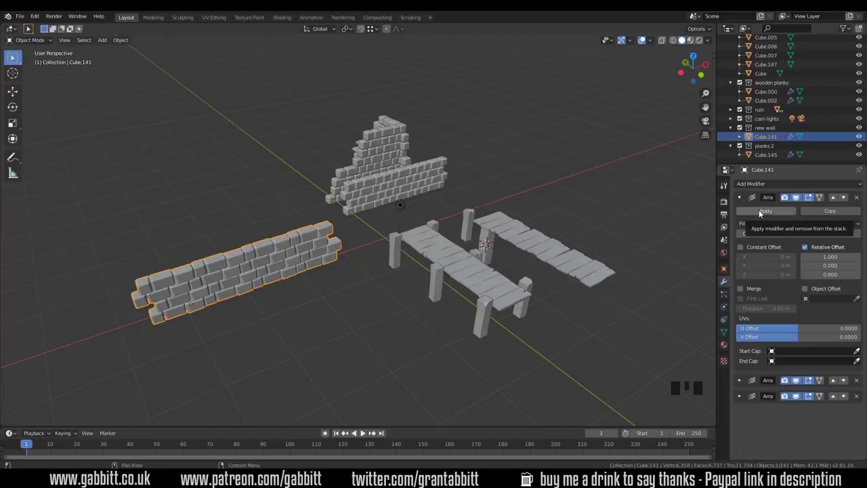
{"action": "left_click", "coordinate": [761, 212]}
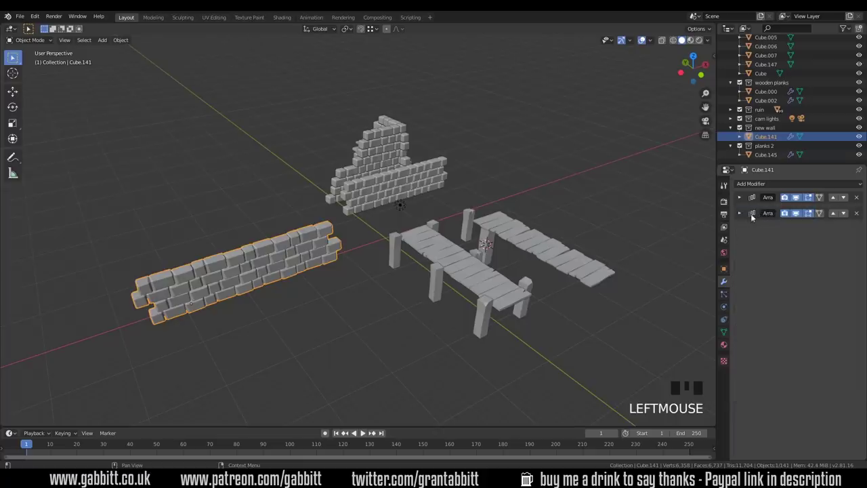
{"action": "left_click", "coordinate": [741, 215]}
{"action": "left_click", "coordinate": [751, 226]}
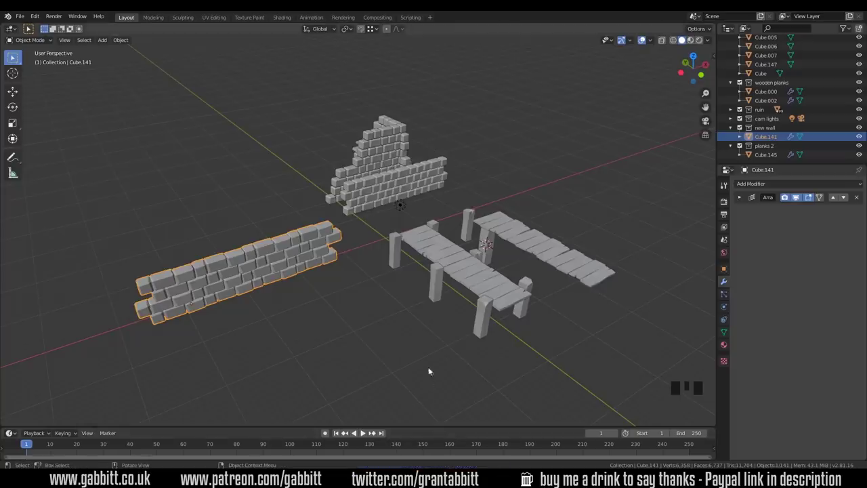
{"action": "key", "text": "ctrl+z"}
{"action": "left_click", "coordinate": [743, 202]}
{"action": "left_click", "coordinate": [756, 212]}
{"action": "left_click", "coordinate": [741, 201]}
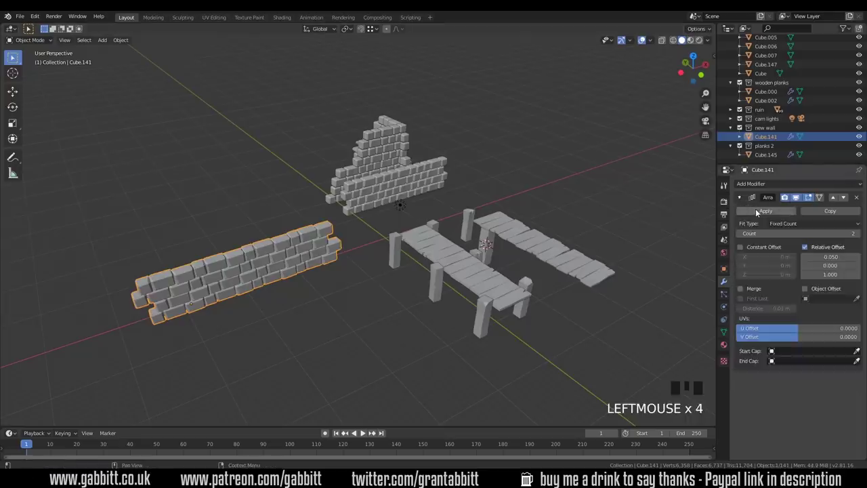
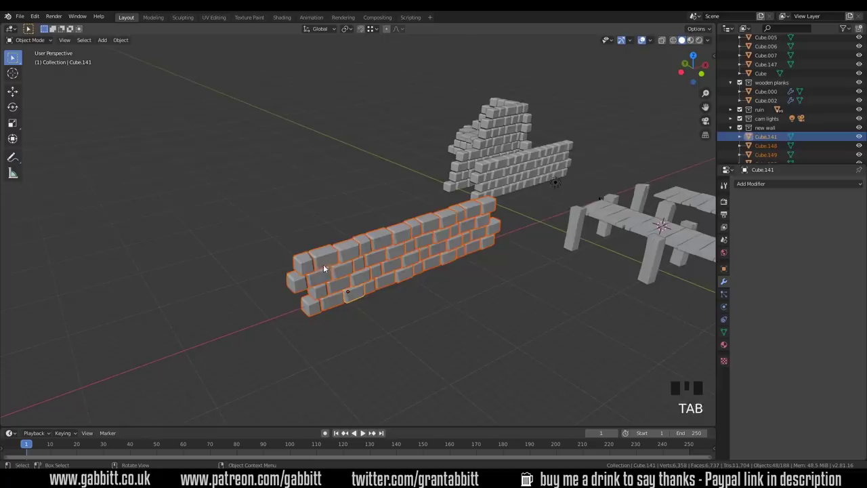
- Box-select all the wall's bricks, duplicate them along Y from top view and rotate the copy into a corner
{"action": "left_click", "coordinate": [326, 262]}
{"action": "left_click", "coordinate": [440, 234]}
{"action": "double_click", "coordinate": [440, 266]}
{"action": "left_click_drag", "start_coordinate": [437, 285], "coordinate": [160, 226]}
{"action": "left_click", "coordinate": [158, 224]}
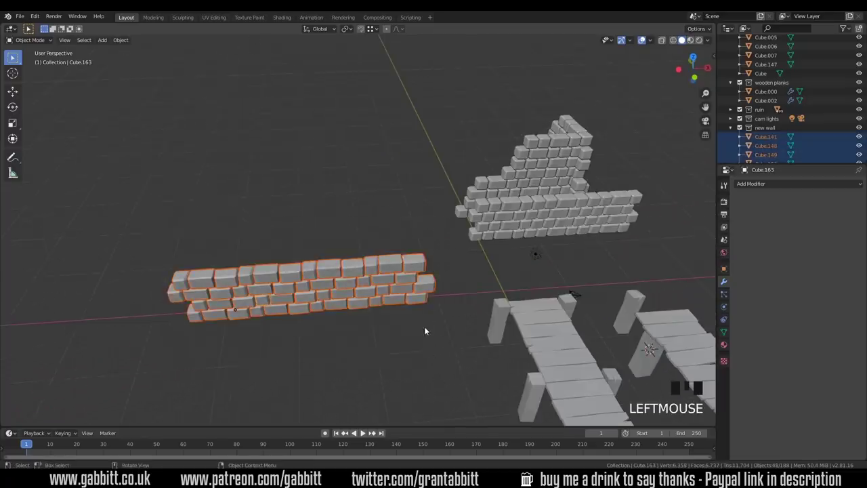
{"action": "left_click_drag", "start_coordinate": [429, 330], "coordinate": [443, 313]}
{"action": "key", "text": "KP_7"}
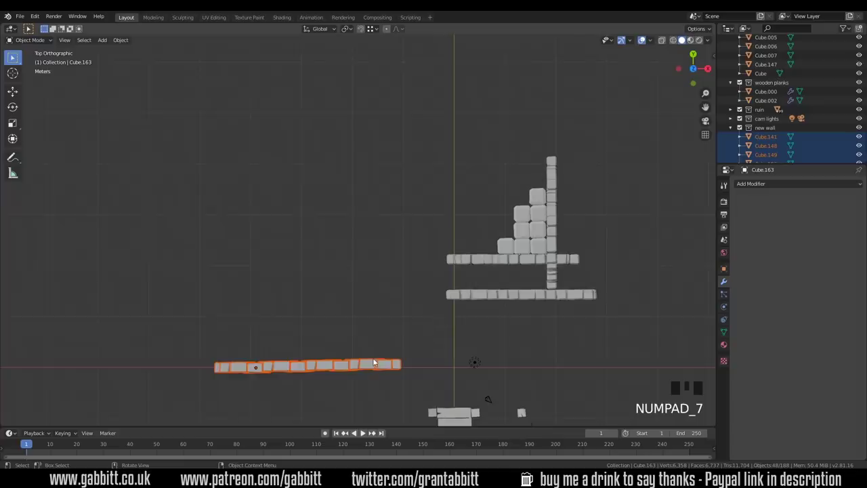
{"action": "key", "text": "shift+d"}
{"action": "key", "text": "r"}
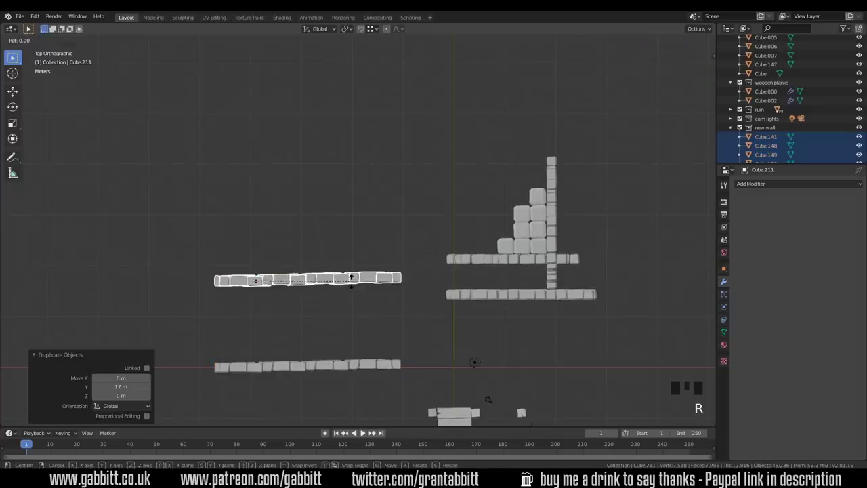
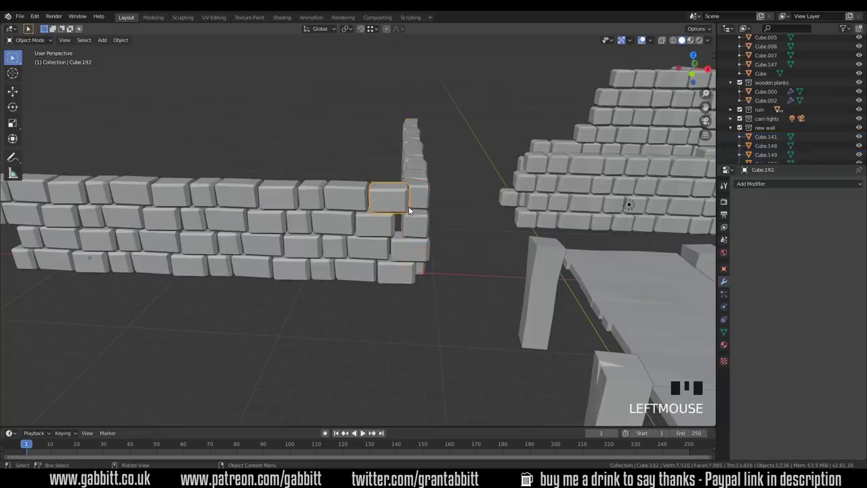
- Delete a few stray bricks where the copied wall meets the corner
{"action": "key", "text": "Delete"}
{"action": "left_click", "coordinate": [414, 271]}
{"action": "key", "text": "Delete"}
{"action": "left_click", "coordinate": [423, 255]}
{"action": "middle_click", "coordinate": [427, 268]}
{"action": "left_click", "coordinate": [282, 262]}
{"action": "key", "text": "Delete"}
- Nudge the wall from top view, then undo the move after checking the corner
{"action": "key", "text": "KP_7"}
{"action": "middle_click", "coordinate": [456, 269]}
{"action": "key", "text": "g"}
{"action": "left_click_drag", "start_coordinate": [383, 343], "coordinate": [377, 262]}
{"action": "scroll", "scroll_direction": "up", "scroll_amount": 3}
{"action": "middle_click", "coordinate": [380, 263]}
{"action": "key", "text": "ctrl+z"}
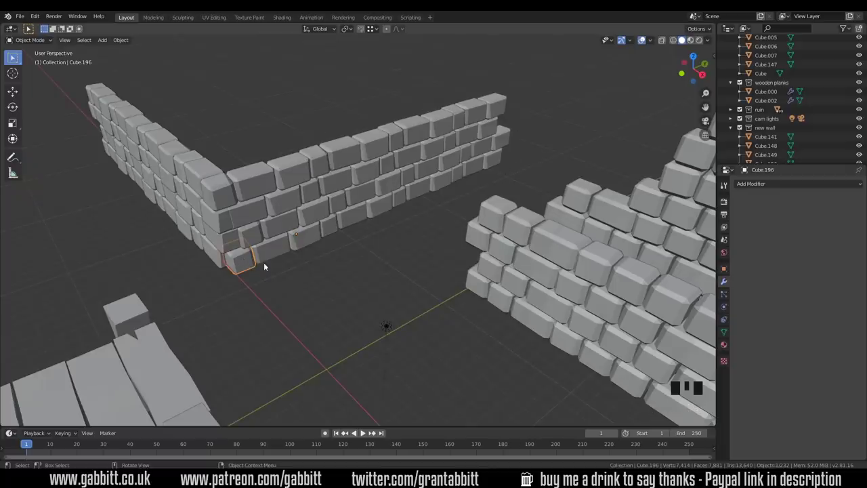
- Circle-select a bottom row of front-wall bricks and slide it -0.5 m along Y
{"action": "key", "text": "c"}
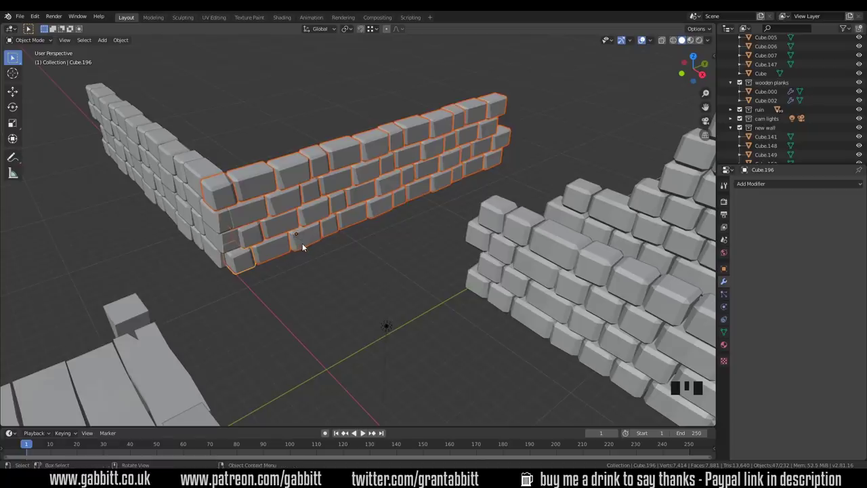
{"action": "left_click_drag", "start_coordinate": [303, 244], "coordinate": [346, 254]}
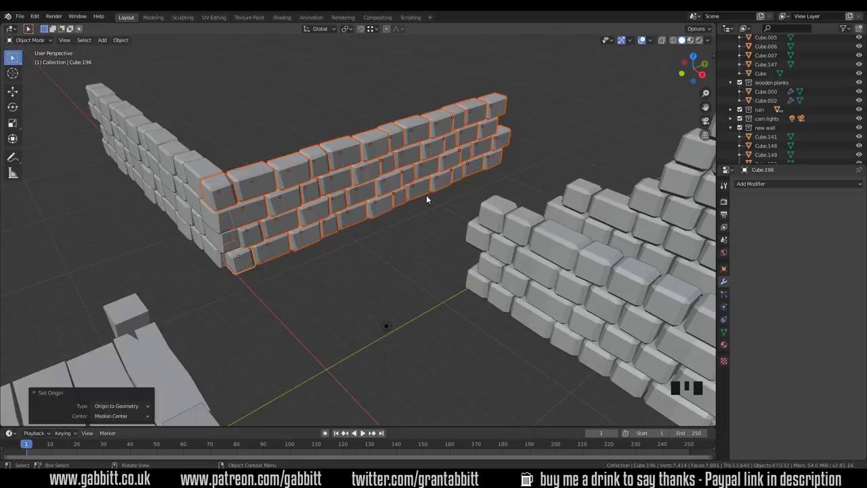
{"action": "key", "text": "alt+a"}
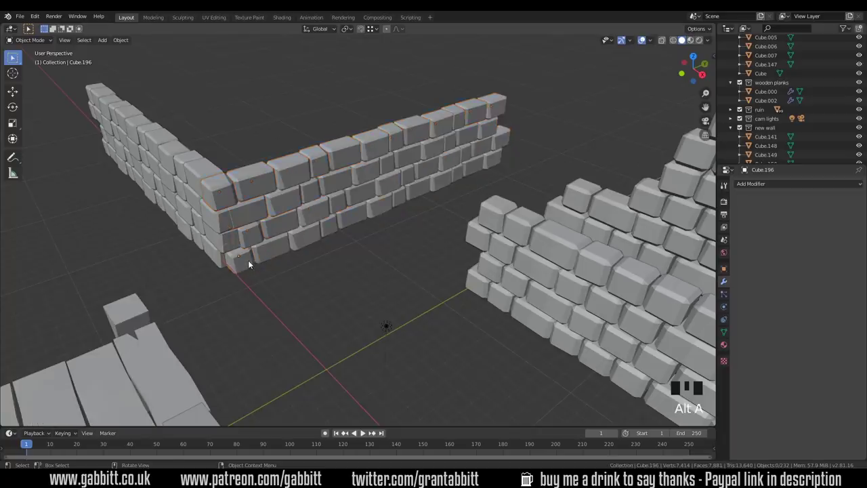
{"action": "key", "text": "c"}
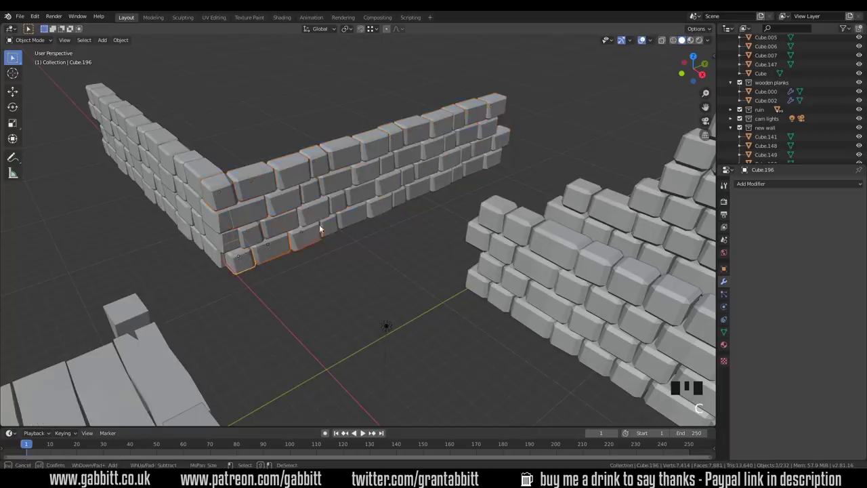
{"action": "key", "text": "g"}
{"action": "key", "text": "g"}
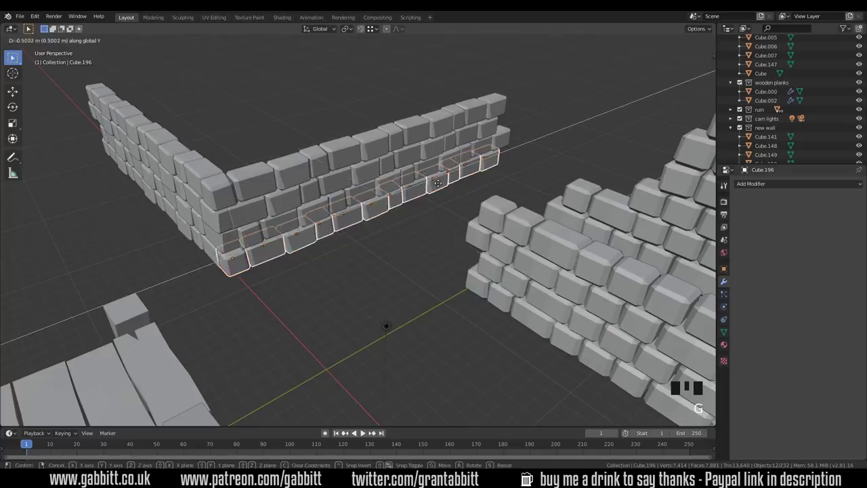